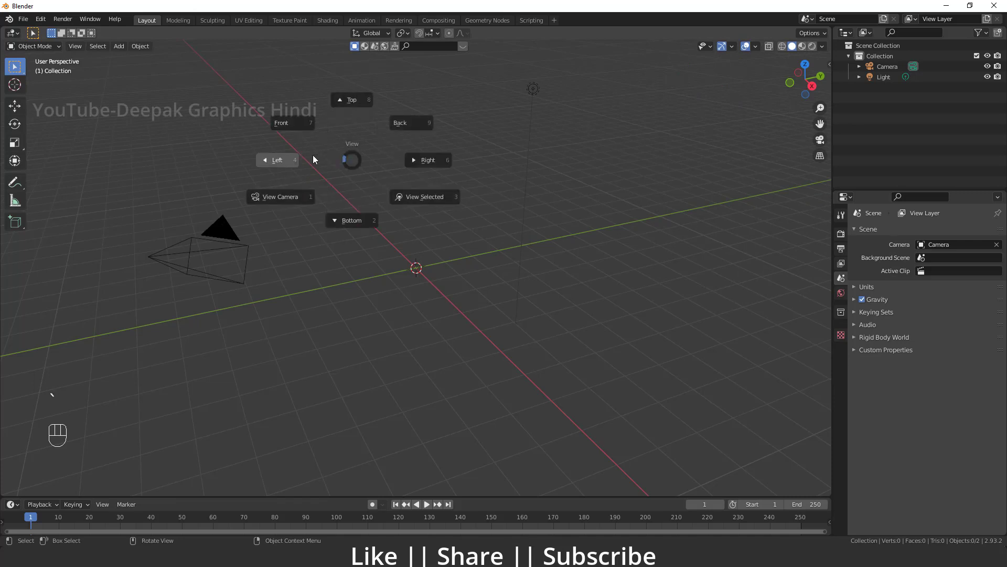
# From front view, add a mesh cylinder at the origin to become the flagpole
pyautogui.middleClick(394, 268)
pyautogui.press('shift+a')
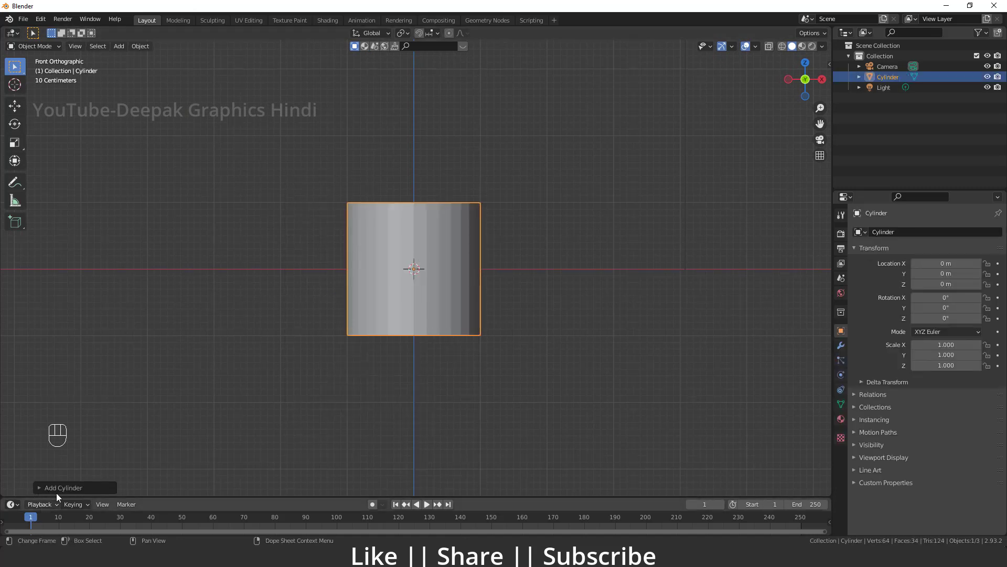
pyautogui.click(56, 495)
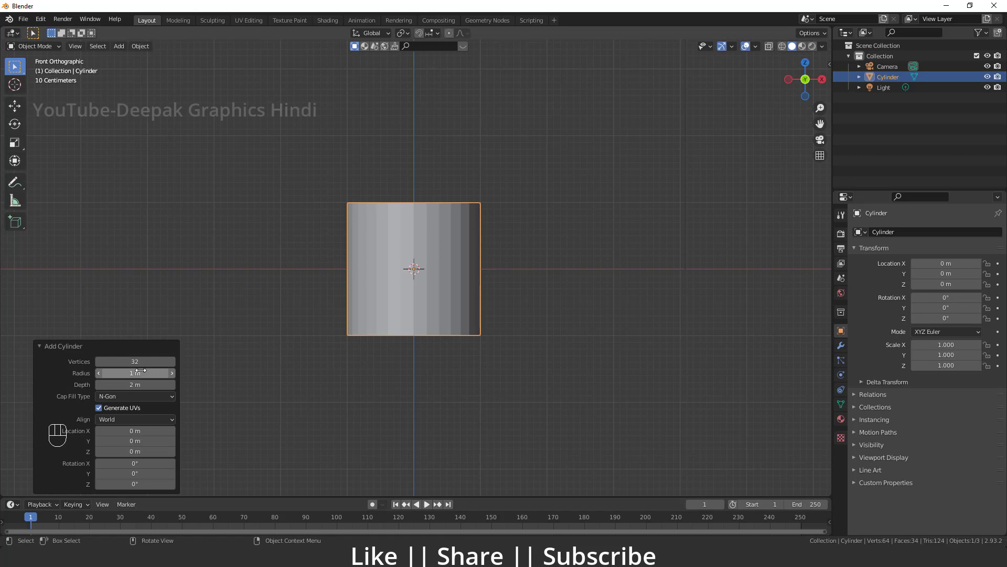
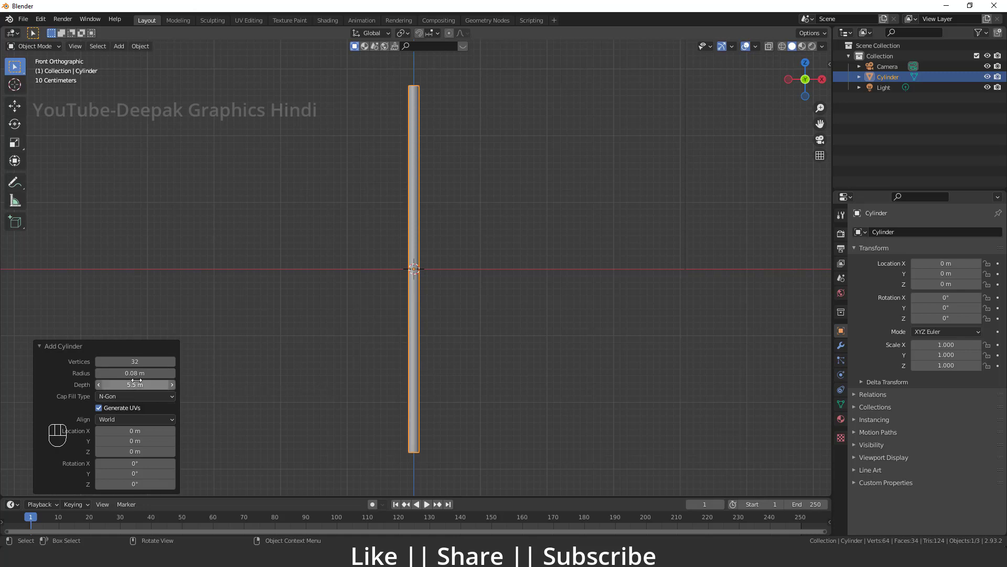
# Zoom out around the thin pole and add a mesh plane at the origin
pyautogui.moveTo(438, 294); pyautogui.dragTo(433, 260)
pyautogui.moveTo(415, 280); pyautogui.dragTo(415, 308)
pyautogui.moveTo(410, 264); pyautogui.dragTo(428, 248)
pyautogui.moveTo(382, 296); pyautogui.dragTo(432, 275)
pyautogui.click(424, 210)
pyautogui.moveTo(421, 284); pyautogui.dragTo(412, 265)
pyautogui.click(413, 318)
pyautogui.press('shift+a')
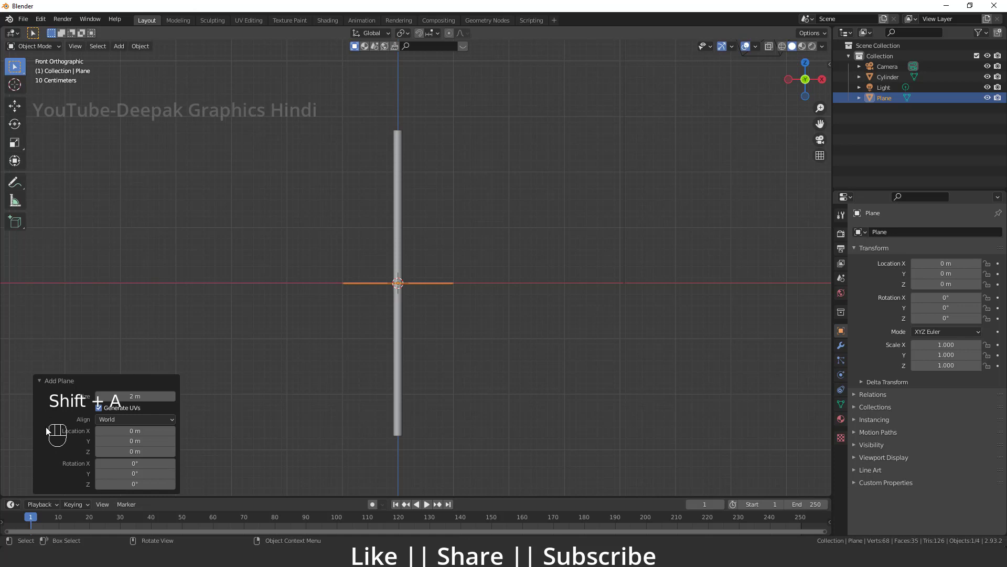
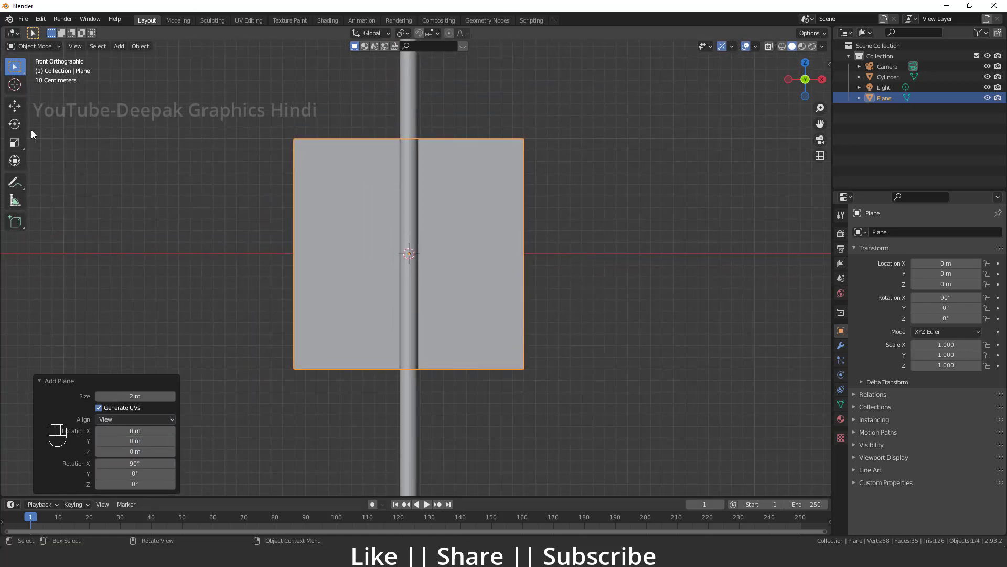
# Widen the upright plane along X into a flag shape and apply its scale
pyautogui.click(13, 147)
pyautogui.moveTo(451, 257); pyautogui.dragTo(481, 262)
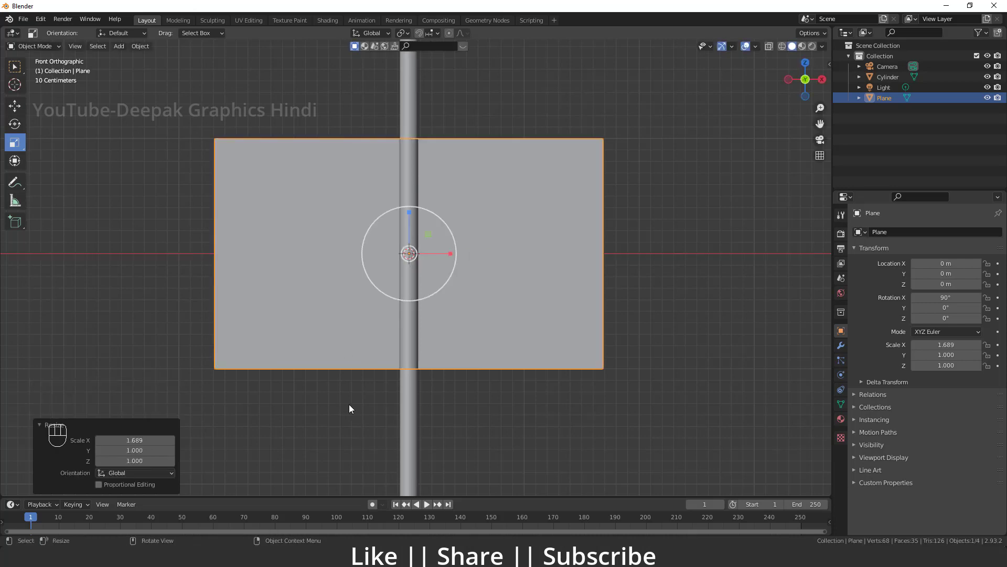
pyautogui.press('ctrl+a')
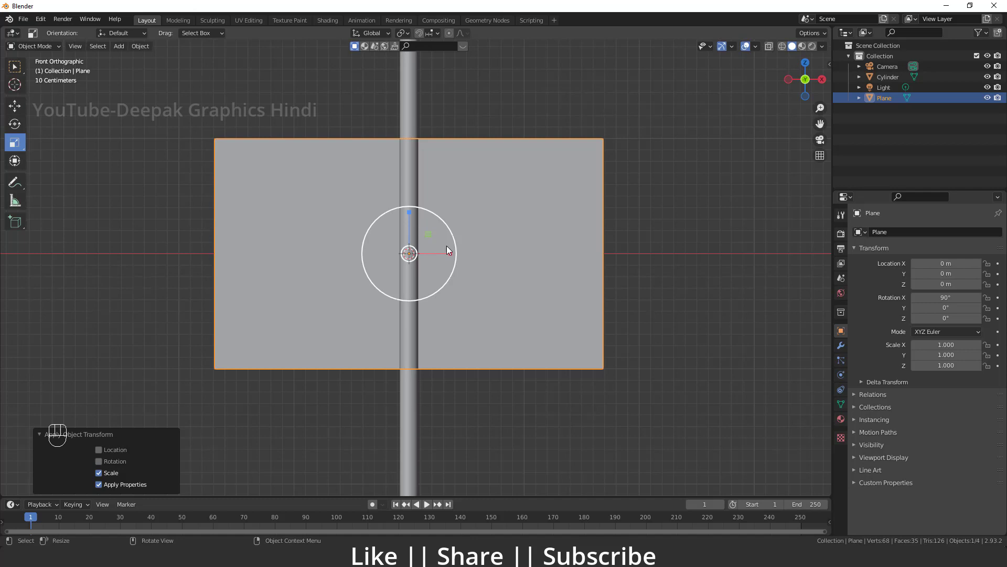
pyautogui.middleClick(437, 294)
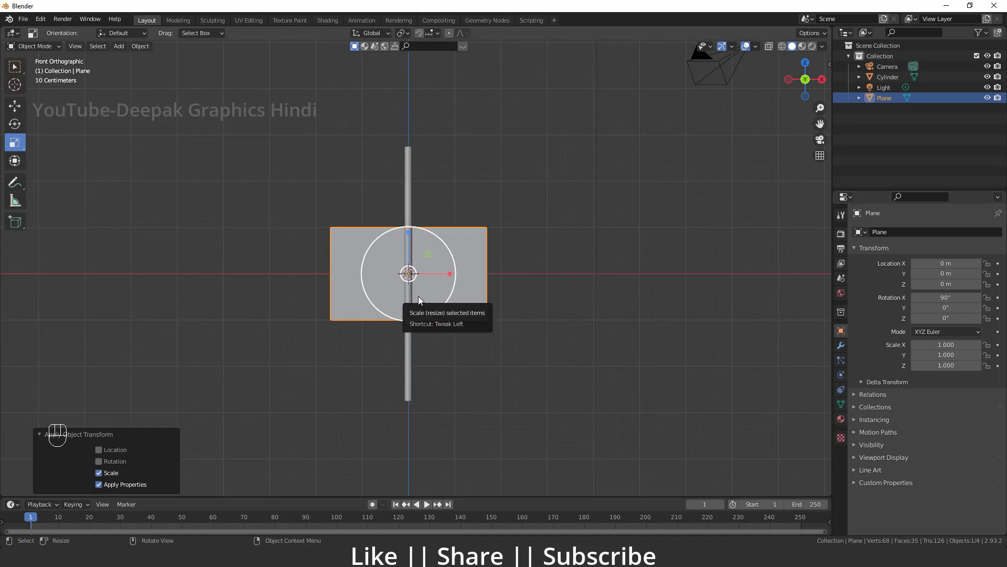
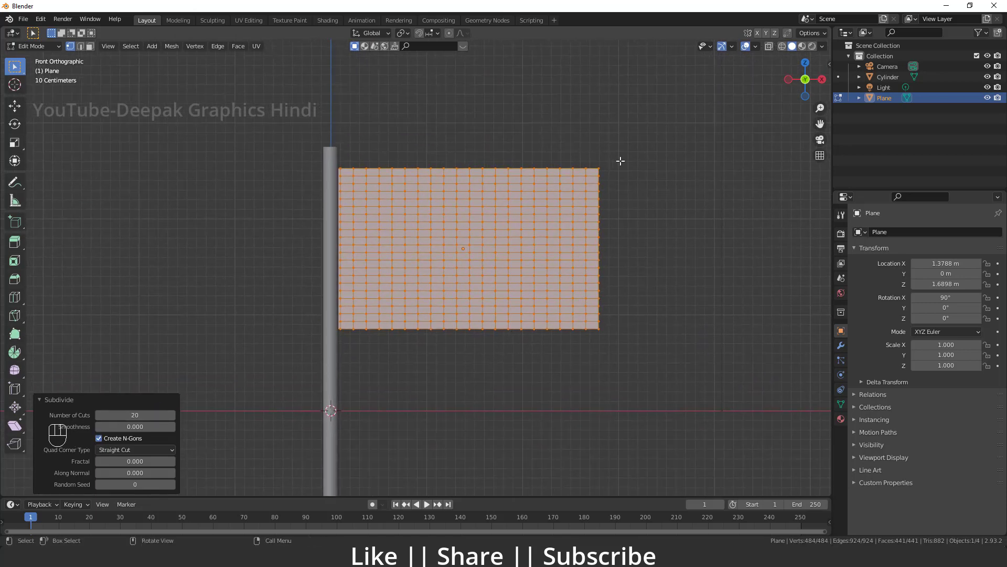
# Select the subdivided flag's column of vertices along the pole-side edge
pyautogui.click(776, 50)
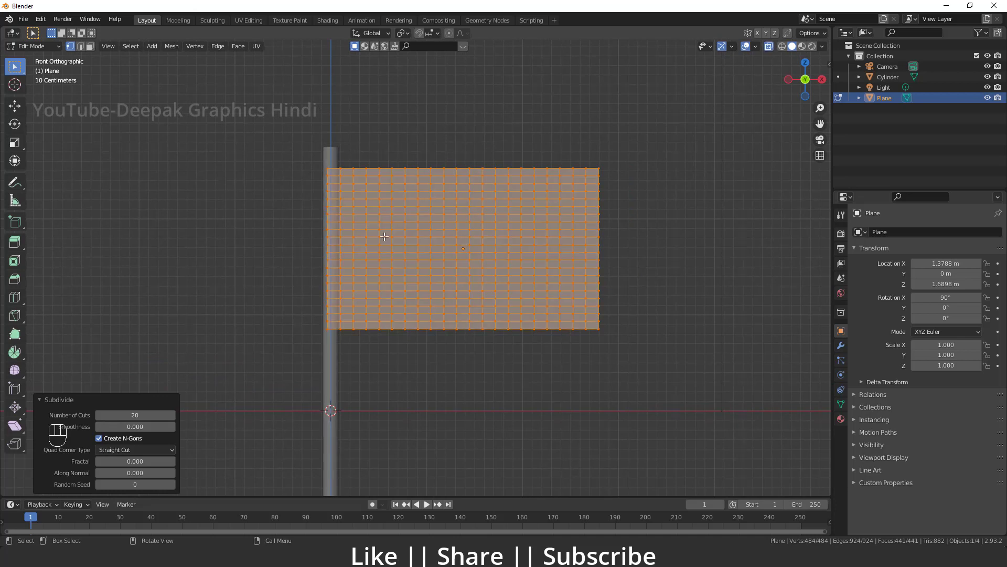
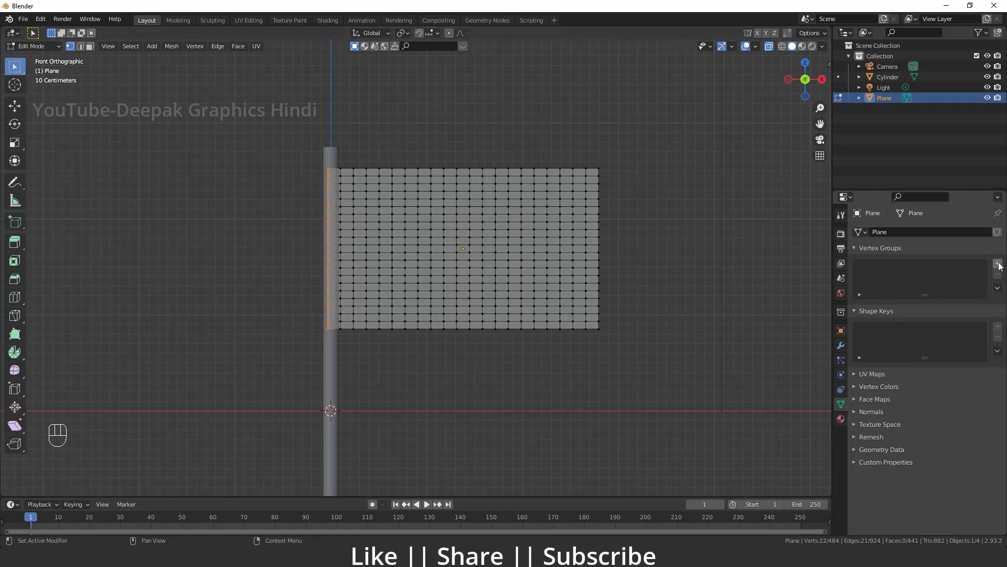
# Add a new vertex group 'Group' for the selected pole-side vertices
pyautogui.click(1002, 265)
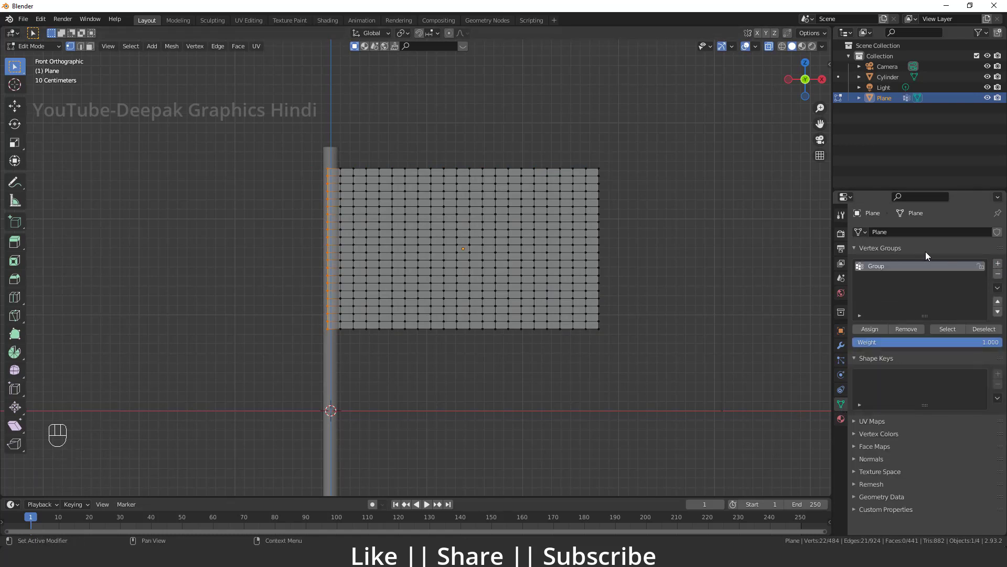
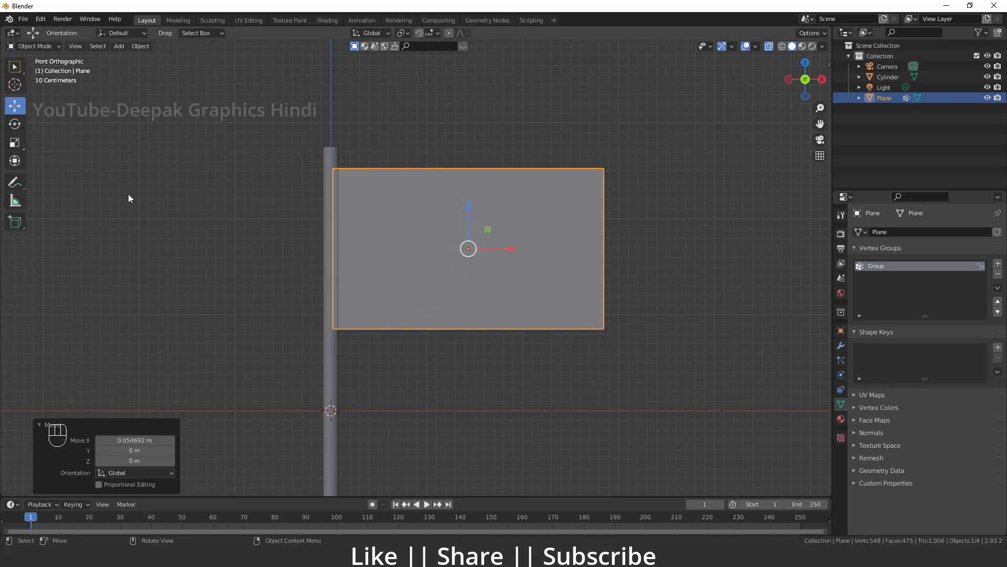
# Select the flagpole cylinder and bring its top face into view
pyautogui.moveTo(440, 279); pyautogui.dragTo(381, 154)
pyautogui.middleClick(377, 320)
pyautogui.moveTo(391, 292); pyautogui.dragTo(395, 348)
pyautogui.click(363, 256)
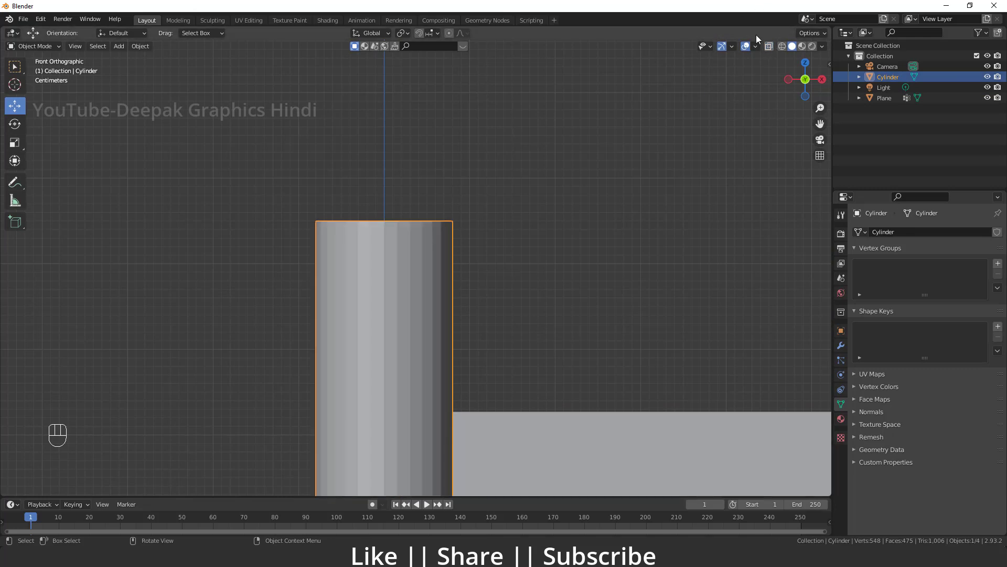
pyautogui.moveTo(384, 267); pyautogui.dragTo(386, 292)
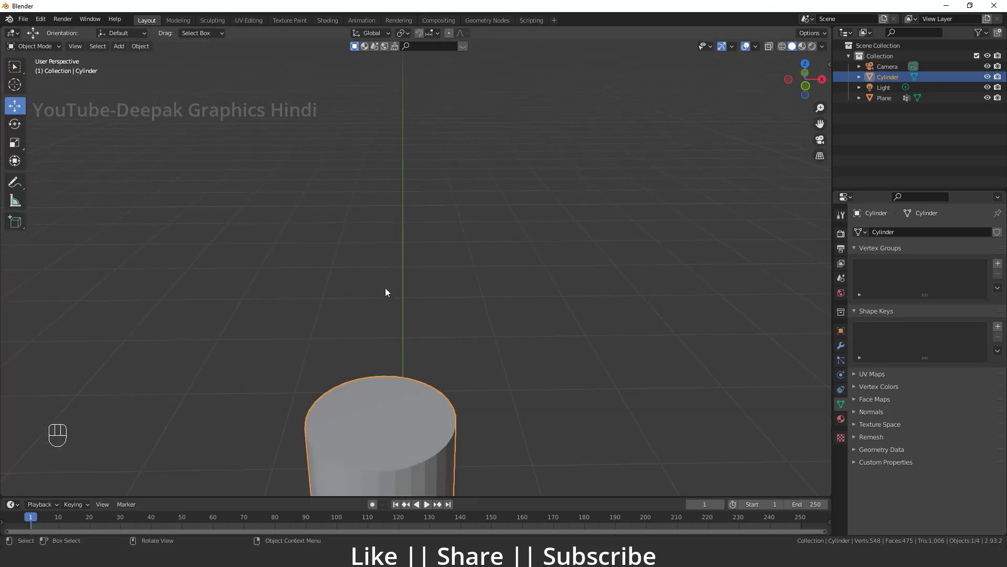
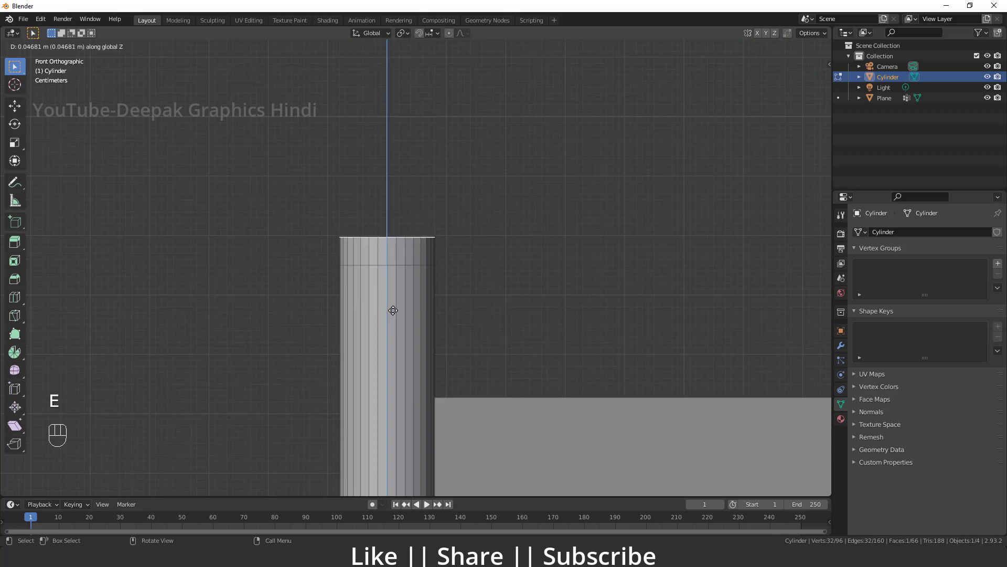
# Extrude and scale the pole's top face several times into a rounded knob cap
pyautogui.press('s')
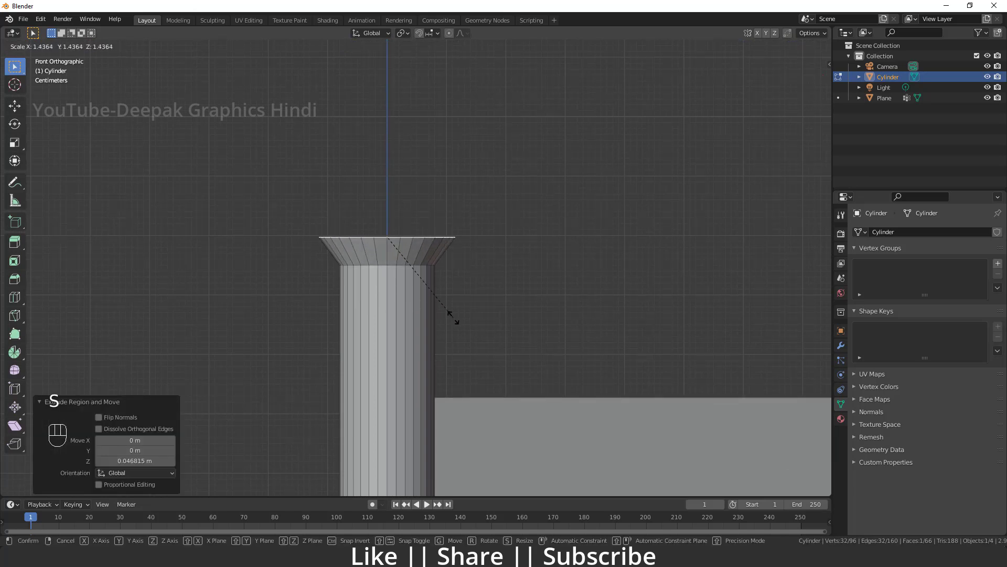
pyautogui.press('ctrl+z')
pyautogui.press('e')
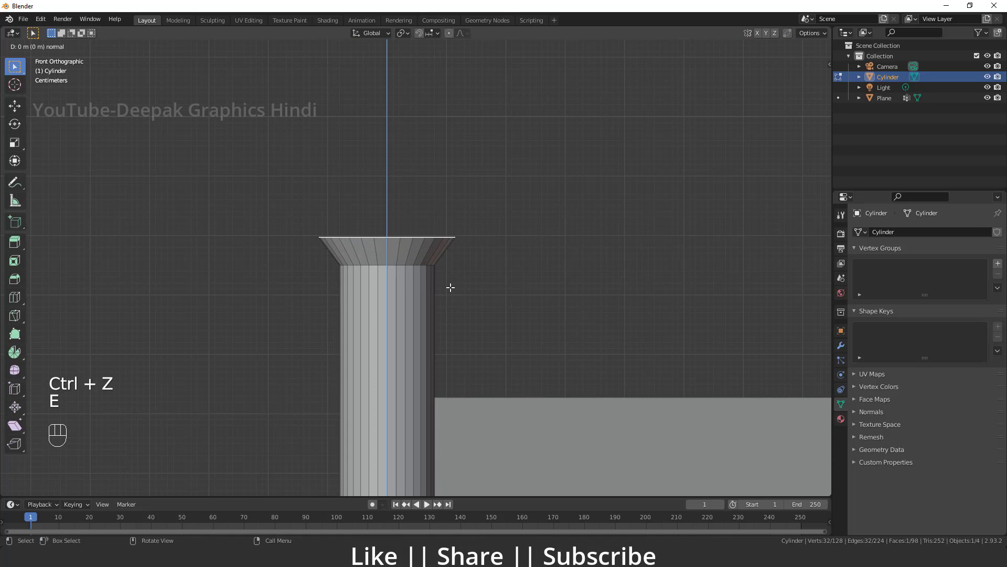
pyautogui.press('s')
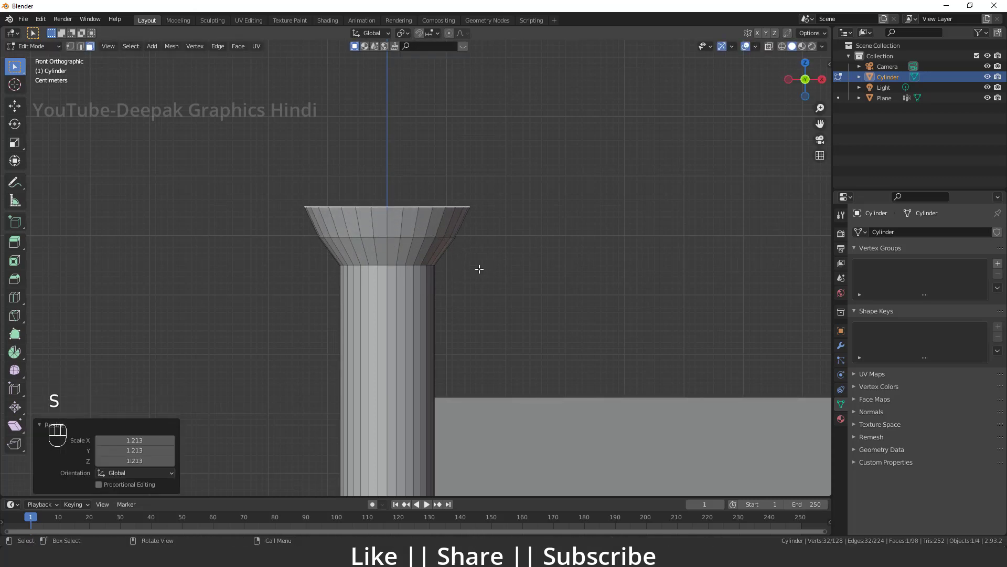
pyautogui.press('e')
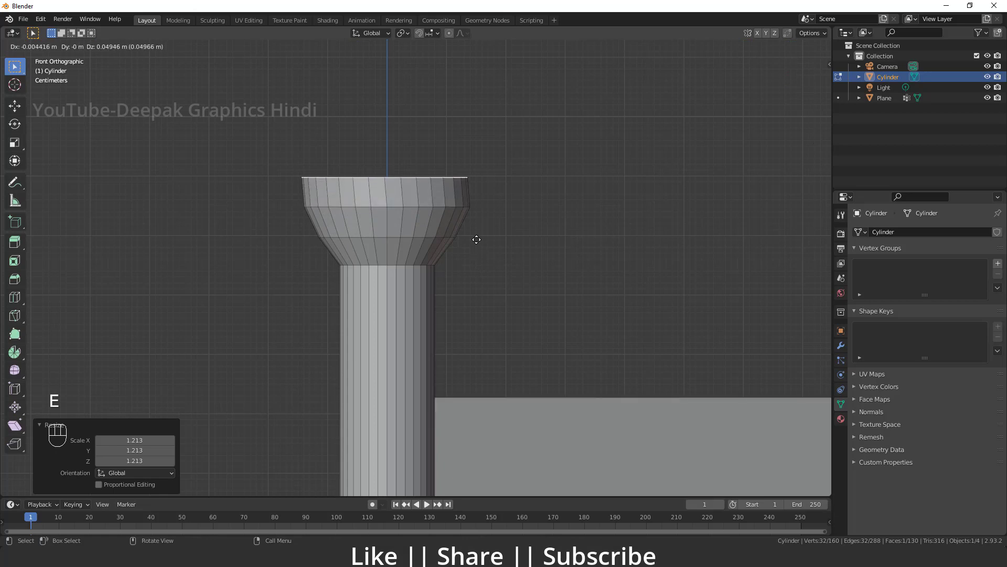
pyautogui.press('s')
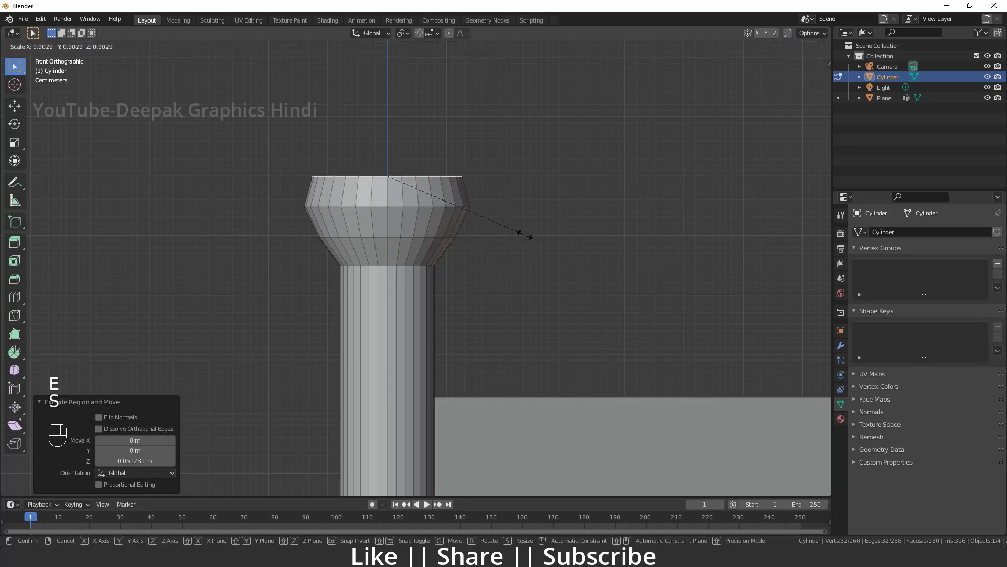
pyautogui.press('e')
pyautogui.press('s')
pyautogui.press('Tab')
# Enable auto smooth shading on the pole in its normals settings
pyautogui.moveTo(432, 290); pyautogui.dragTo(414, 259)
pyautogui.click(412, 256)
pyautogui.moveTo(393, 166); pyautogui.dragTo(357, 172)
pyautogui.click(856, 417)
pyautogui.click(914, 432)
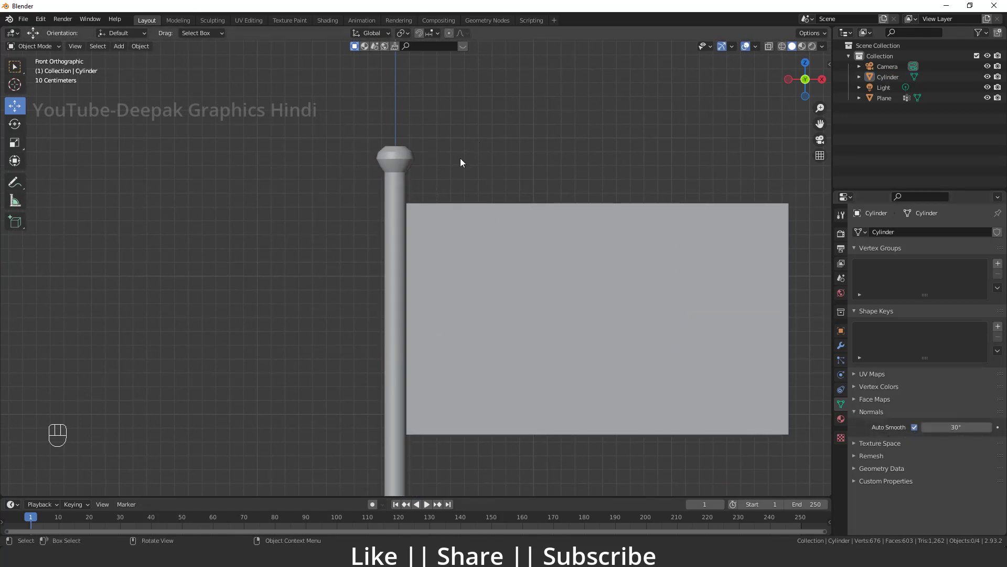
pyautogui.moveTo(455, 131); pyautogui.dragTo(444, 117)
pyautogui.moveTo(469, 325); pyautogui.dragTo(465, 325)
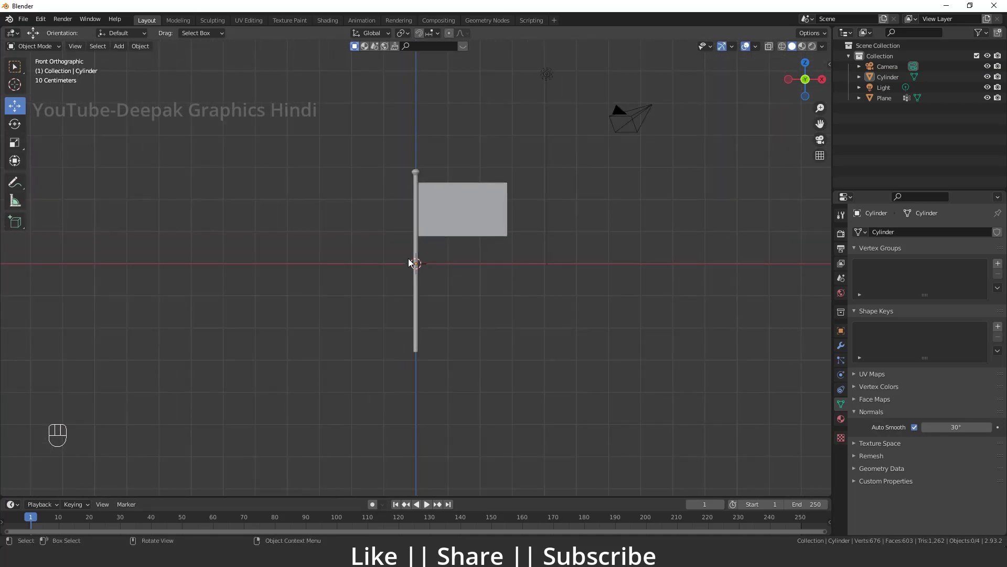
pyautogui.moveTo(443, 280); pyautogui.dragTo(410, 336)
pyautogui.moveTo(477, 289); pyautogui.dragTo(517, 298)
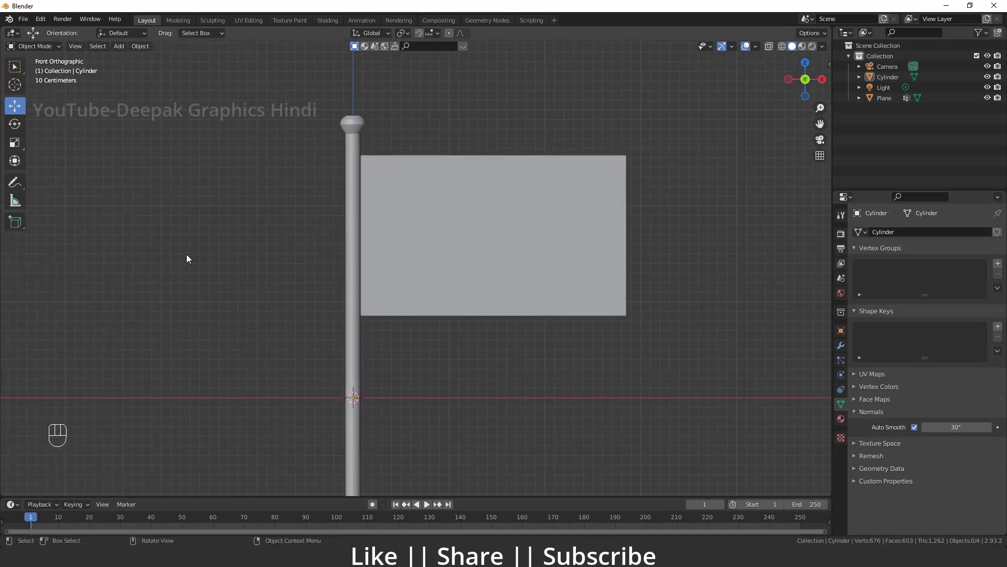
pyautogui.middleClick(479, 294)
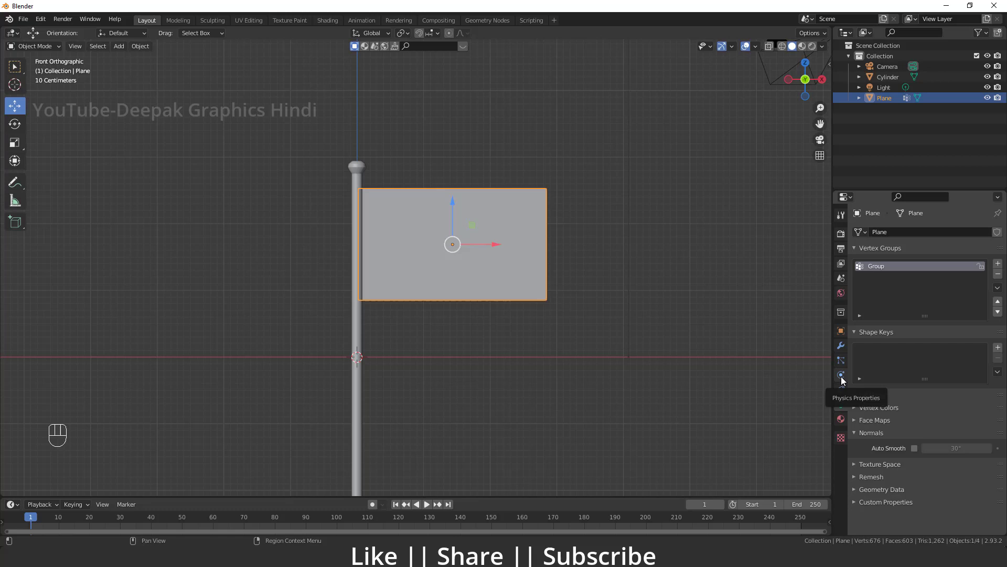
# Add Cloth physics to the flag plane and expand its Shape settings
pyautogui.click(842, 381)
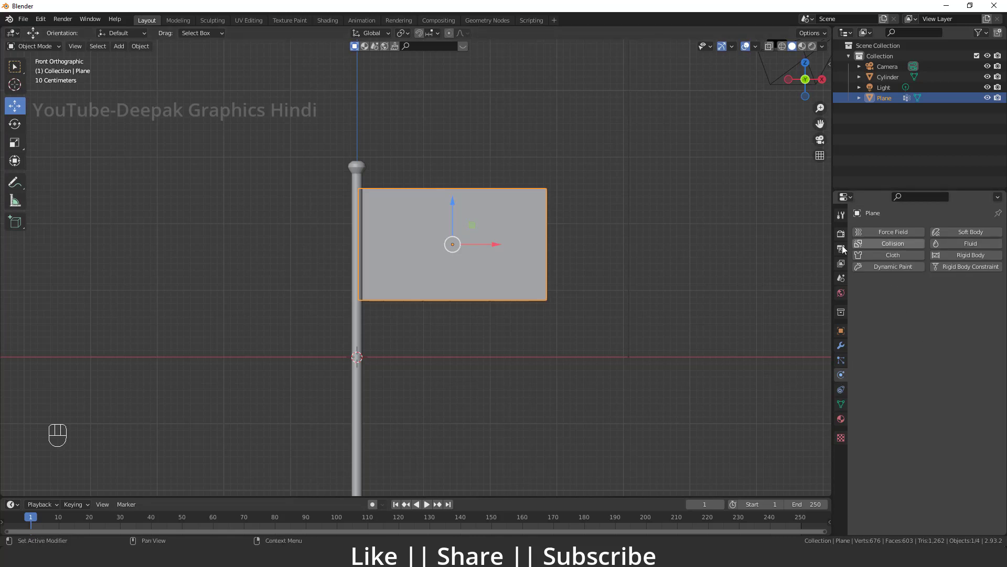
pyautogui.click(900, 262)
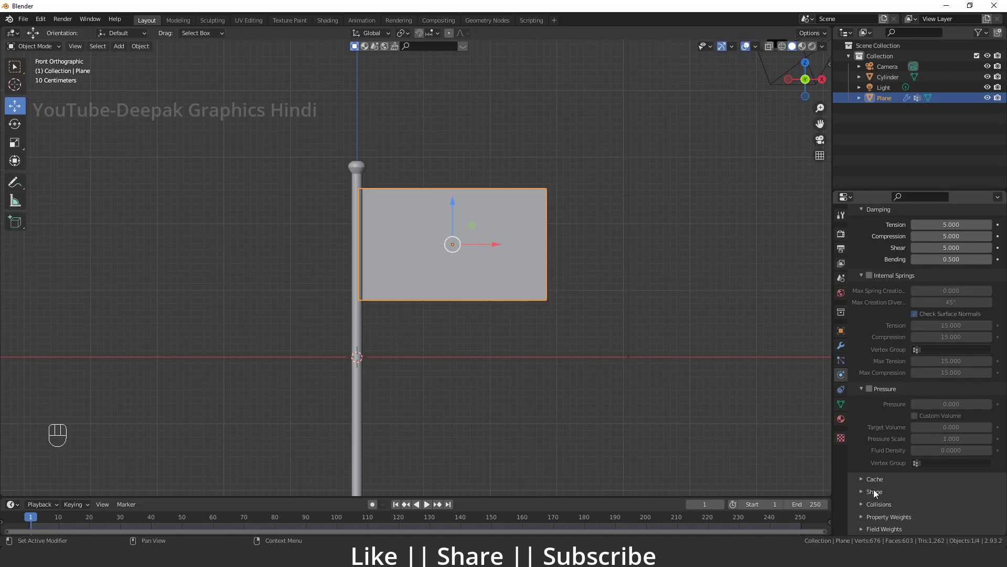
pyautogui.click(862, 495)
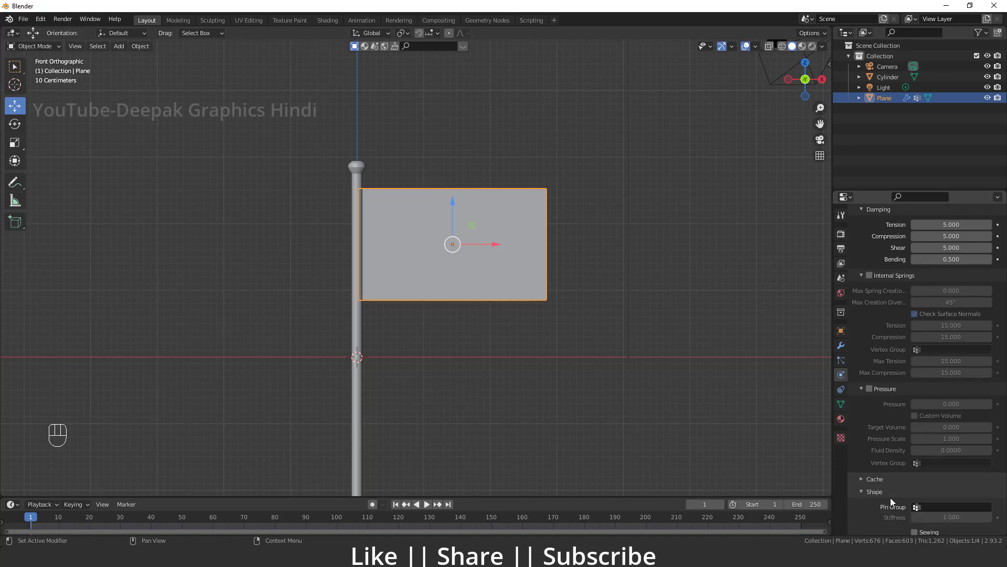
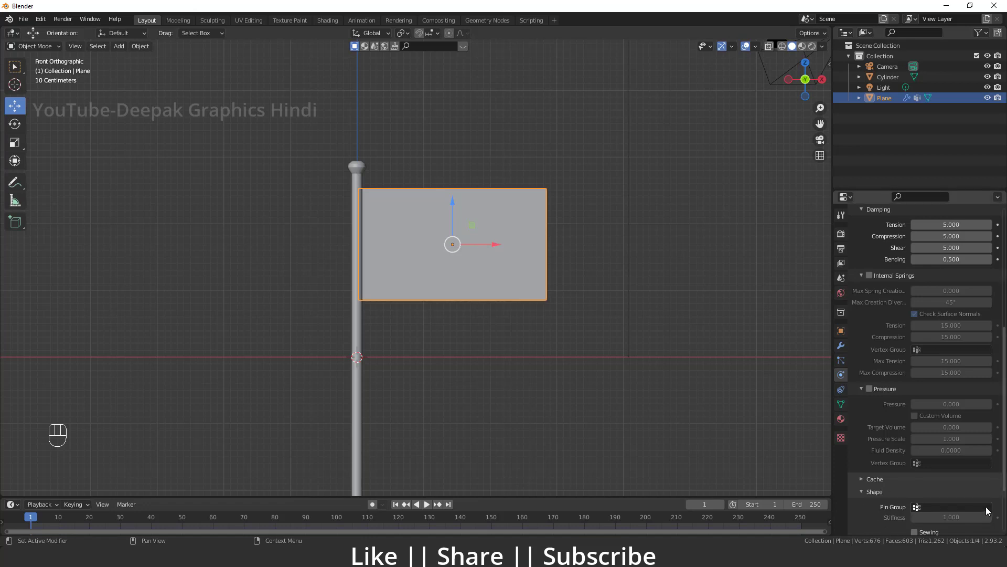
# Test-play the unpinned cloth, then set the cloth Pin Group to vertex group 'Group'
pyautogui.press('space')
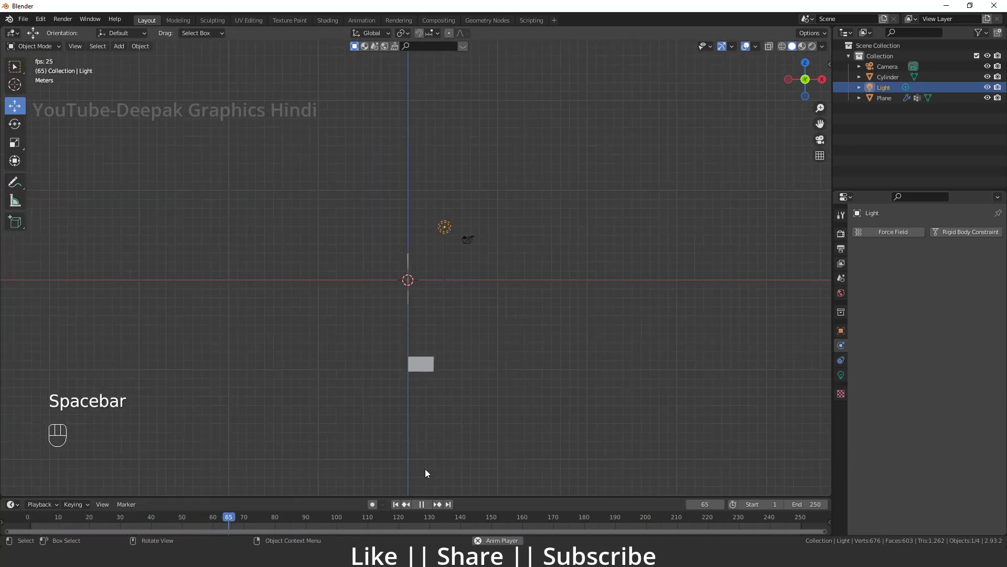
pyautogui.press('space')
pyautogui.click(400, 507)
pyautogui.press('space')
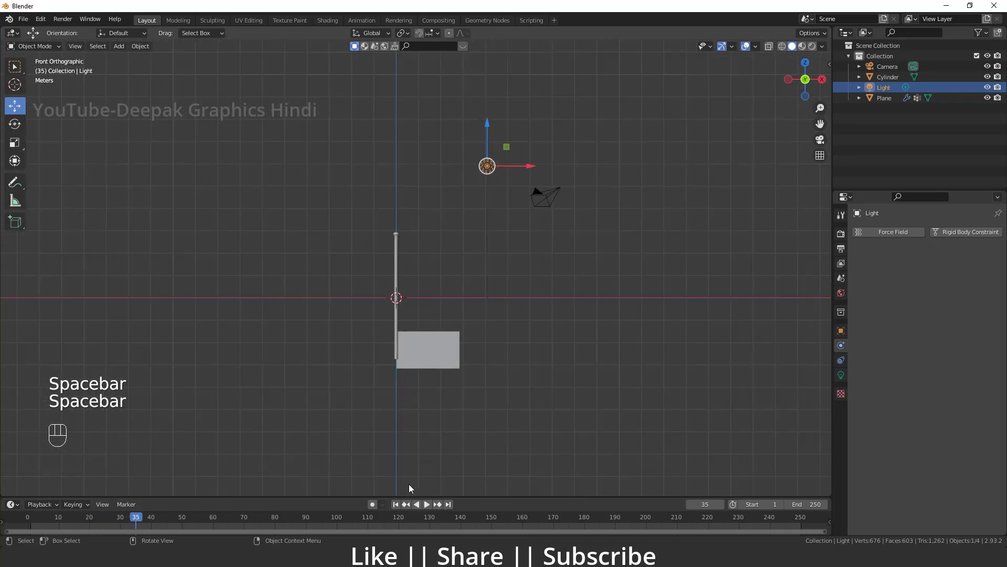
pyautogui.click(398, 509)
pyautogui.click(409, 327)
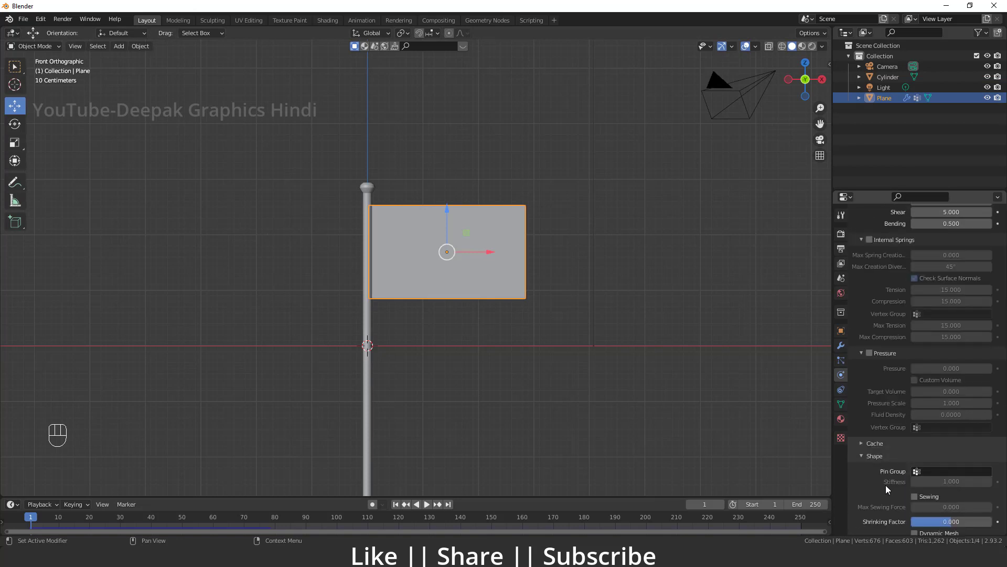
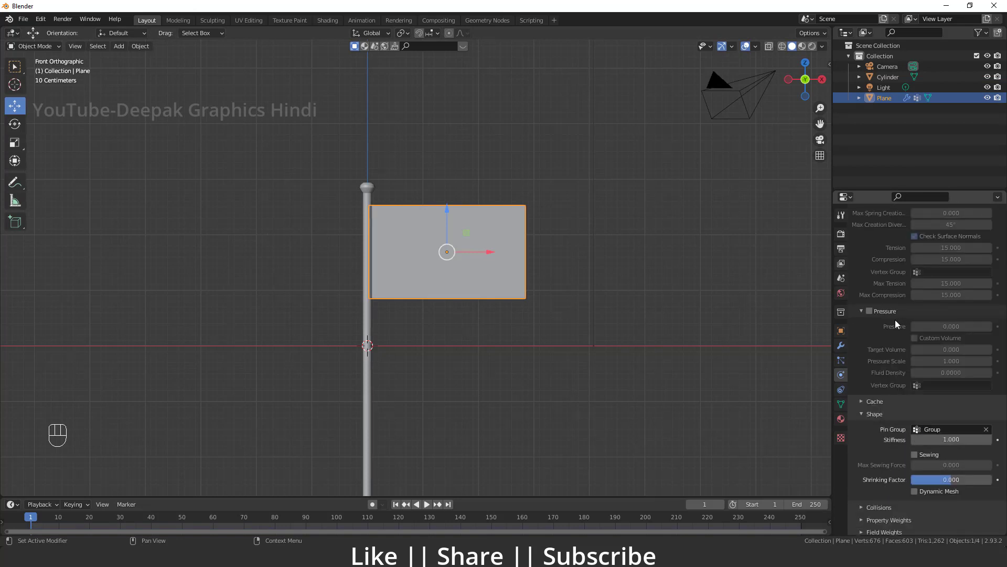
# Play the pinned cloth simulation so the flag drapes from the pole, then rewind to frame 1
pyautogui.press('space')
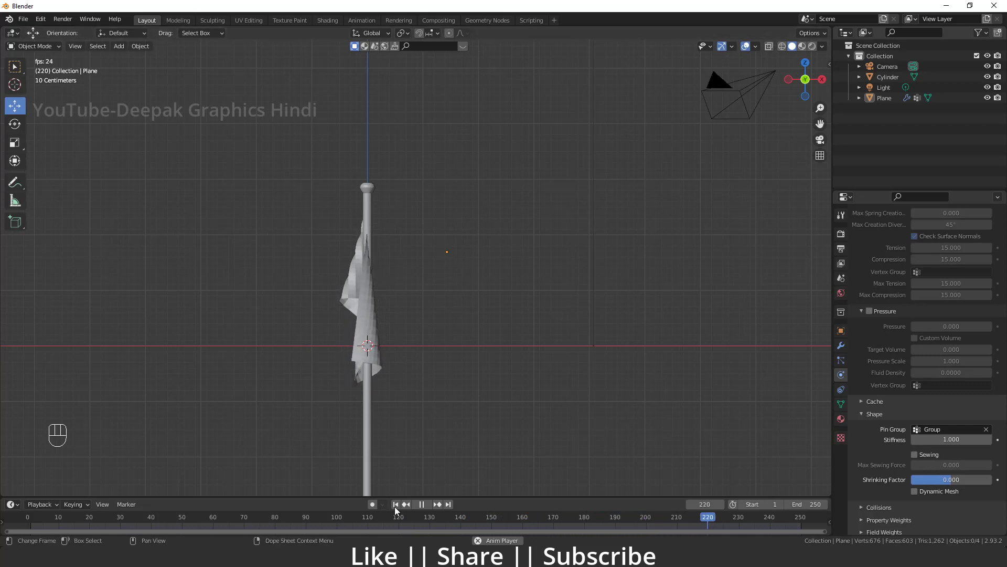
pyautogui.press('space')
pyautogui.click(398, 510)
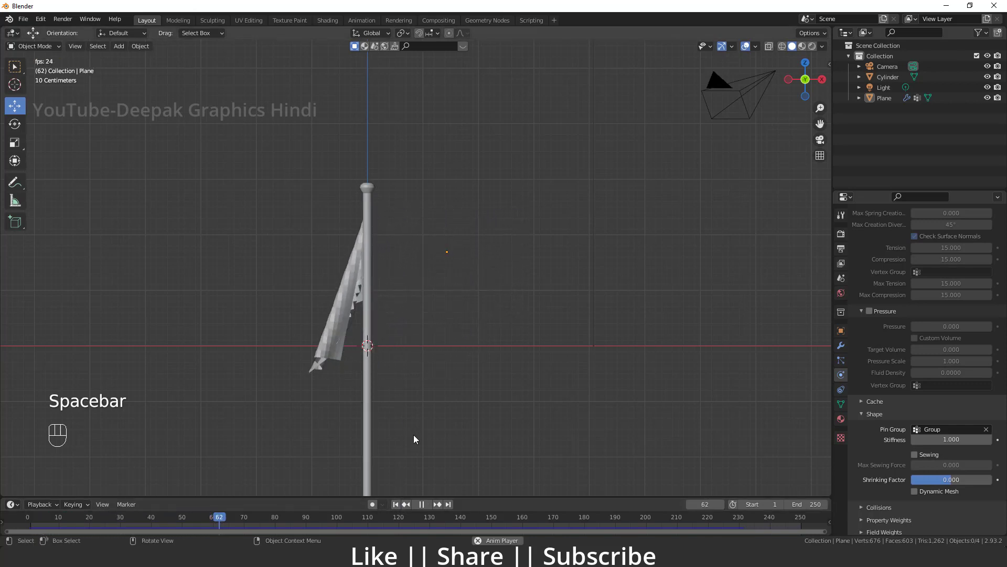
pyautogui.press('space')
pyautogui.click(395, 509)
# Give the flagpole cylinder Collision physics and play the simulation against it
pyautogui.click(364, 323)
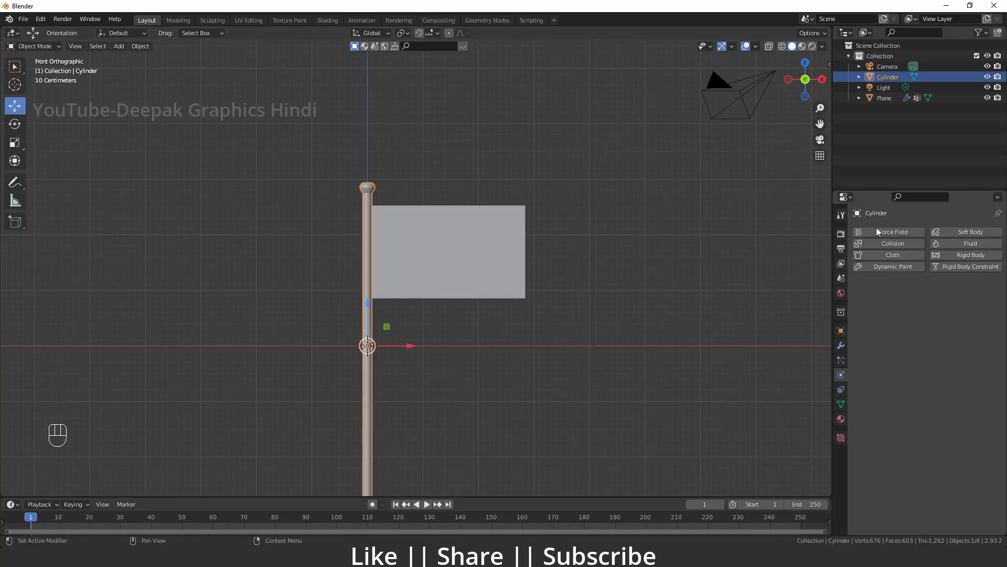
pyautogui.click(890, 249)
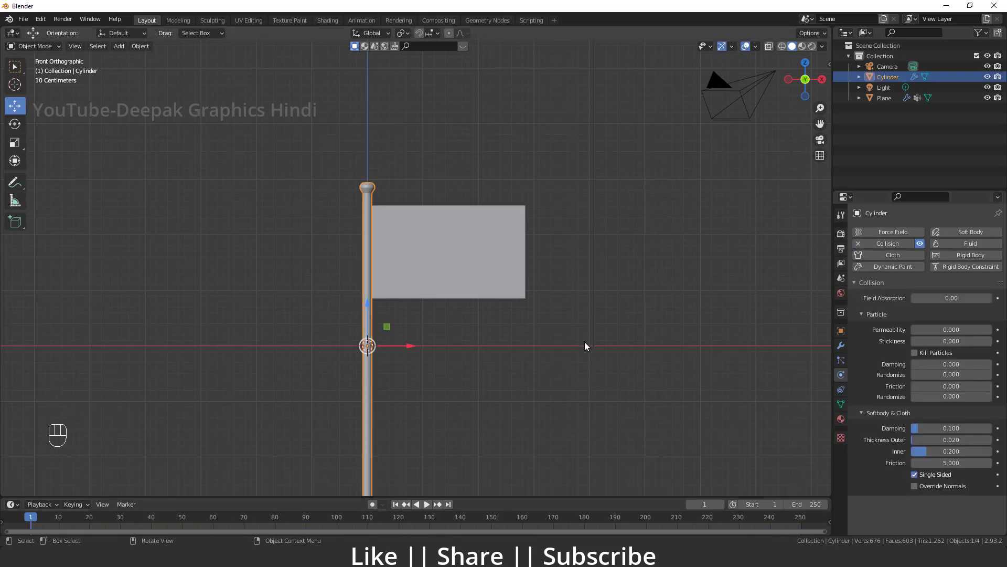
pyautogui.press('space')
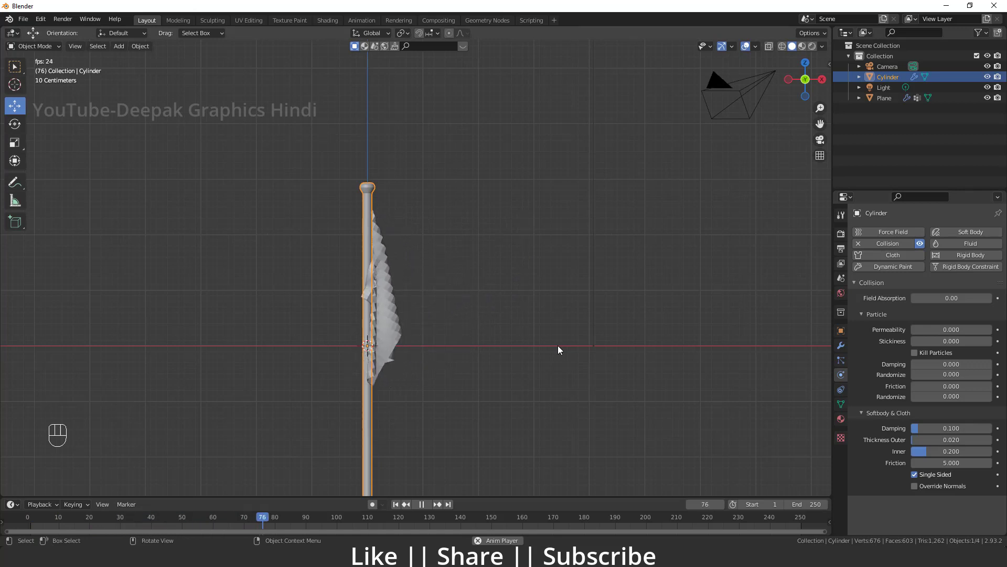
pyautogui.press('space')
# Orbit around the pole and draped flag to check the collision result
pyautogui.moveTo(387, 319); pyautogui.dragTo(390, 318)
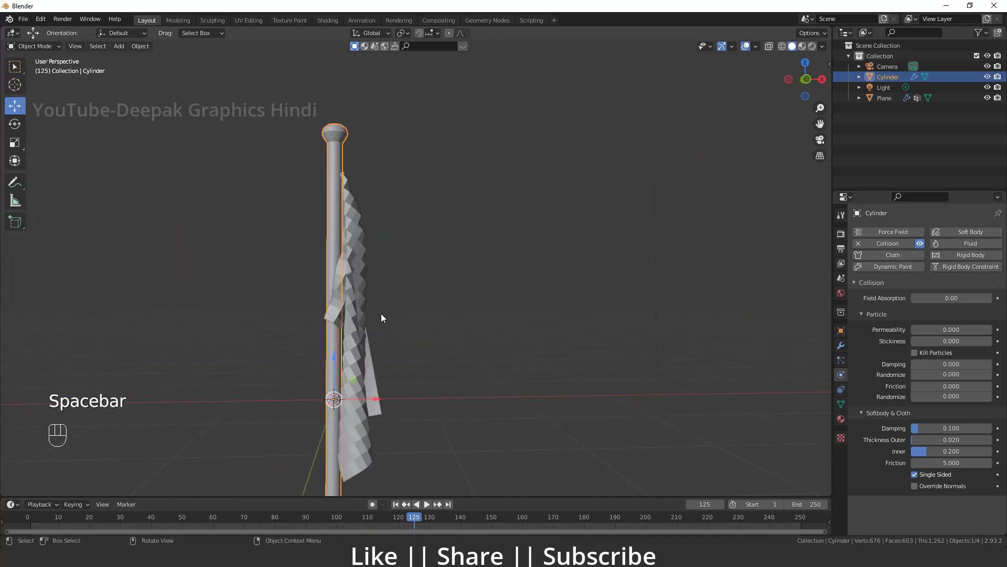
pyautogui.moveTo(342, 327); pyautogui.dragTo(365, 323)
pyautogui.moveTo(358, 338); pyautogui.dragTo(421, 330)
pyautogui.moveTo(401, 326); pyautogui.dragTo(441, 277)
pyautogui.moveTo(406, 522); pyautogui.dragTo(193, 490)
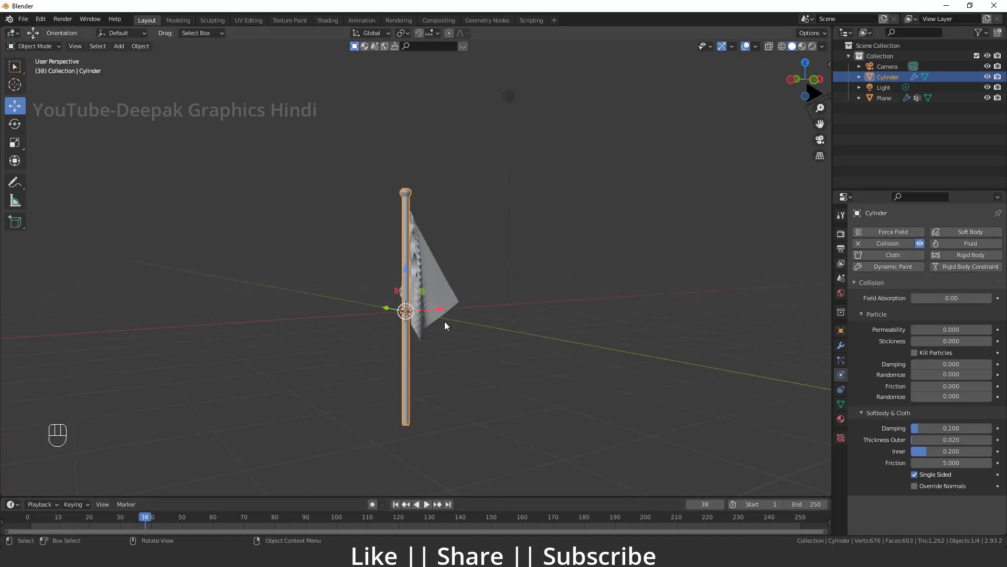
pyautogui.middleClick(389, 402)
# Enable Self Collisions in the flag's cloth Collisions panel and replay the simulation
pyautogui.rightClick(449, 253)
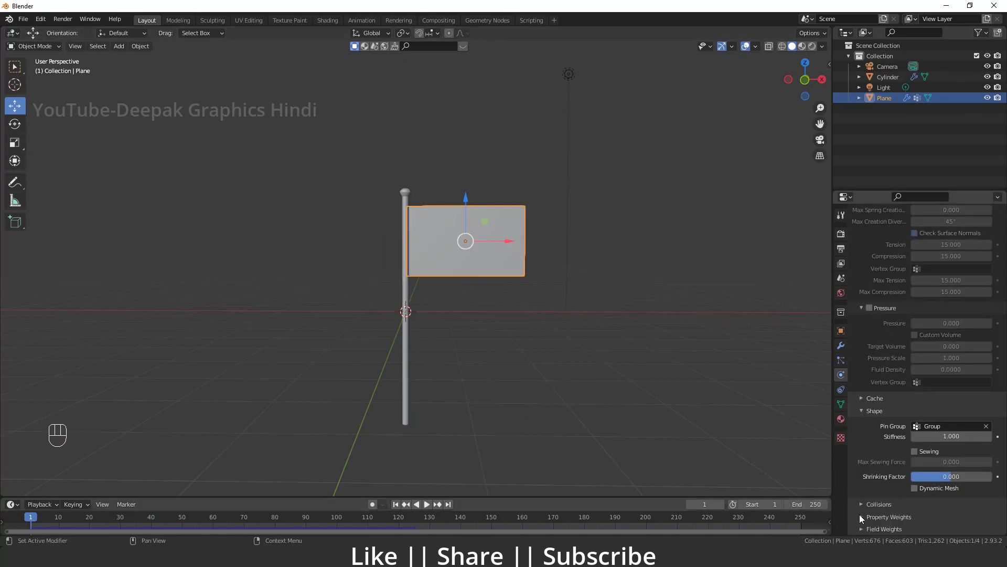
pyautogui.rightClick(861, 509)
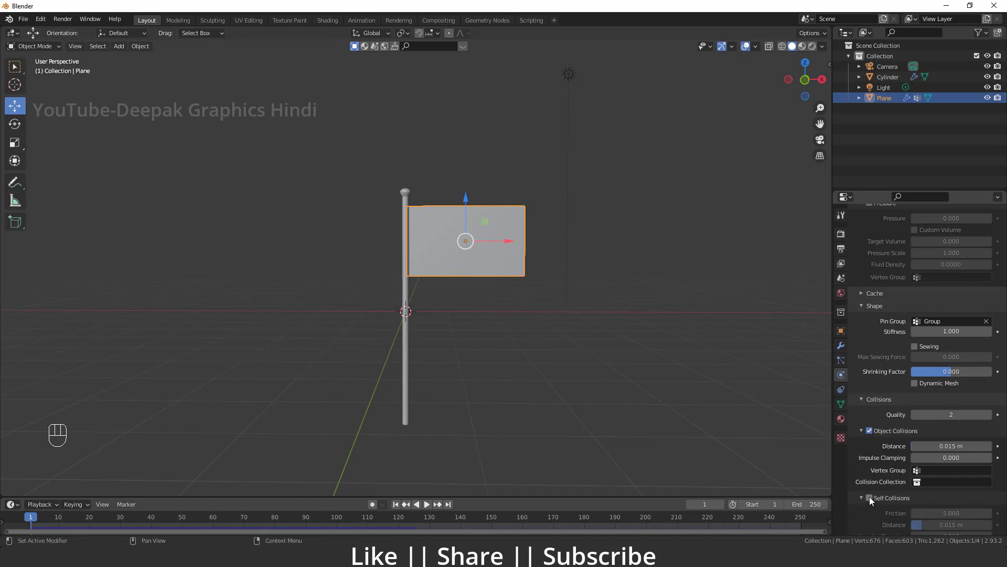
pyautogui.rightClick(870, 501)
pyautogui.rightClick(626, 234)
pyautogui.press('space')
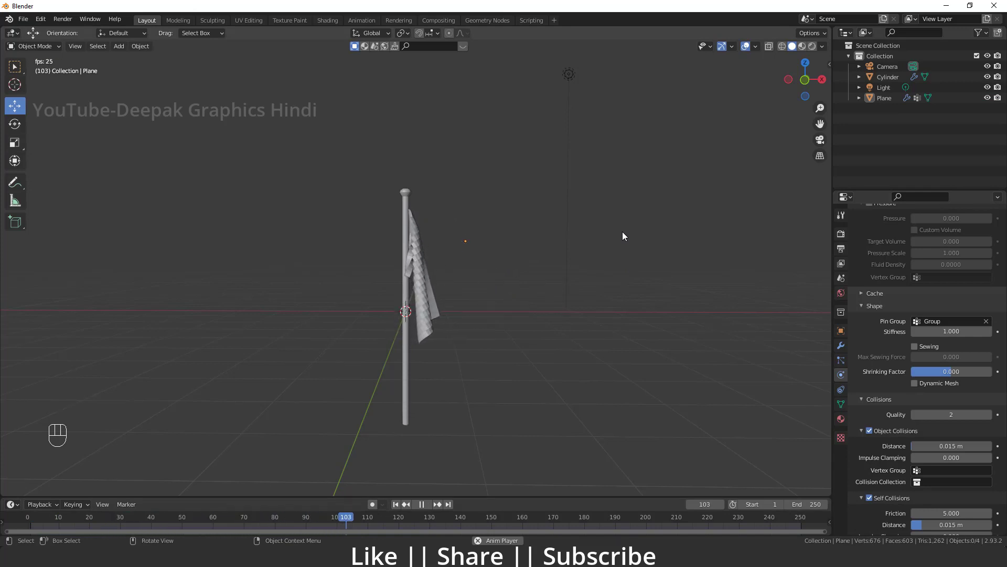
pyautogui.press('space')
# Orbit closer around the hanging flag while replaying the simulation
pyautogui.moveTo(454, 279); pyautogui.dragTo(461, 281)
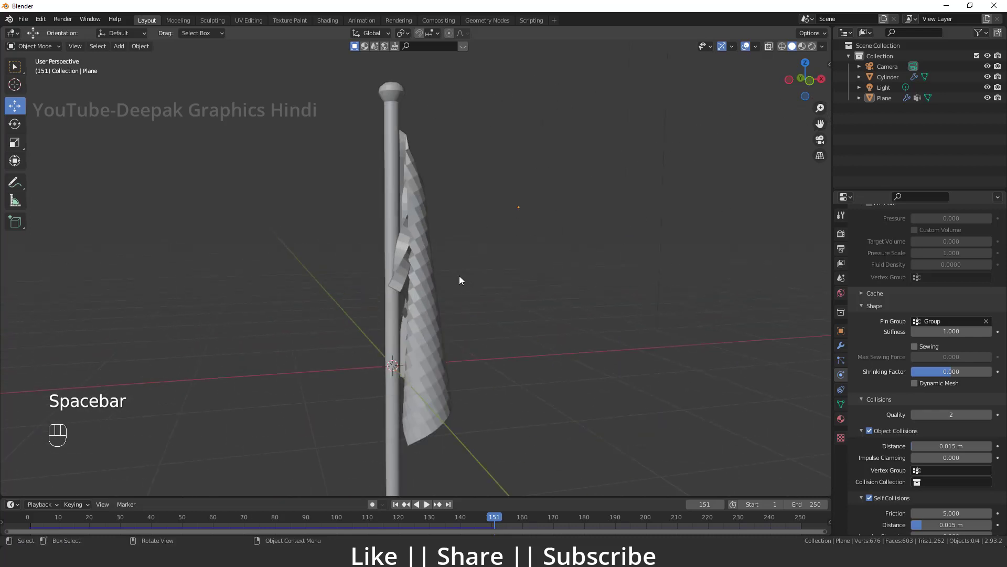
pyautogui.click(416, 268)
pyautogui.click(416, 268)
pyautogui.click(398, 511)
pyautogui.press('space')
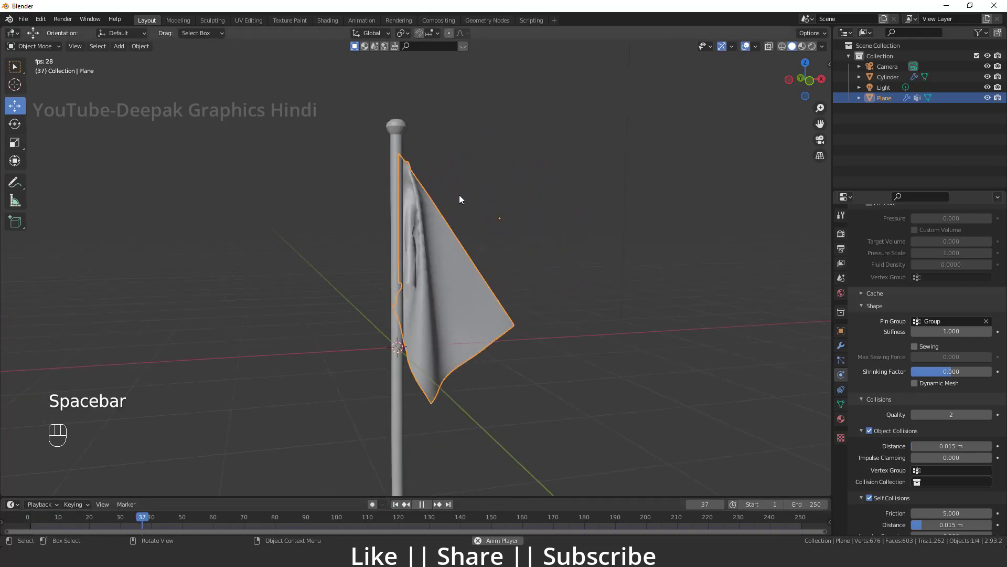
pyautogui.moveTo(448, 323); pyautogui.dragTo(430, 400)
pyautogui.press('space')
# View the flag straight from the front and scrub and replay the cloth simulation
pyautogui.click(396, 508)
pyautogui.press('`')
pyautogui.press('space')
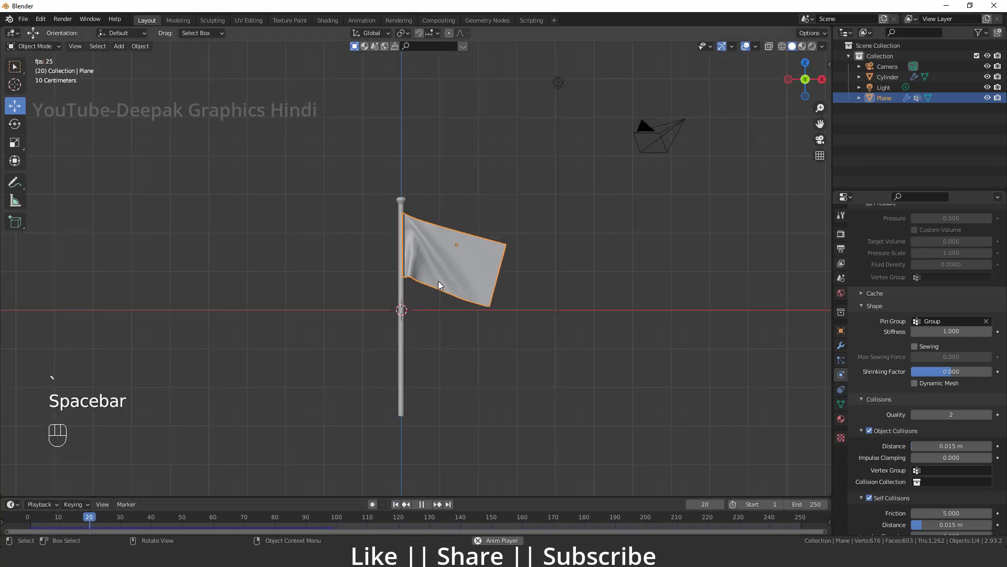
pyautogui.press('space')
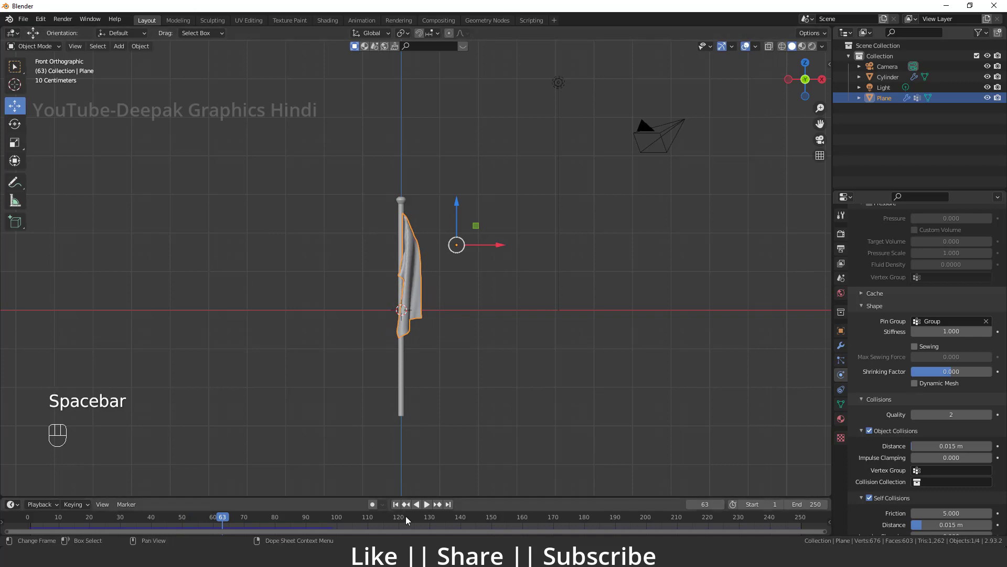
pyautogui.click(403, 508)
pyautogui.press('space')
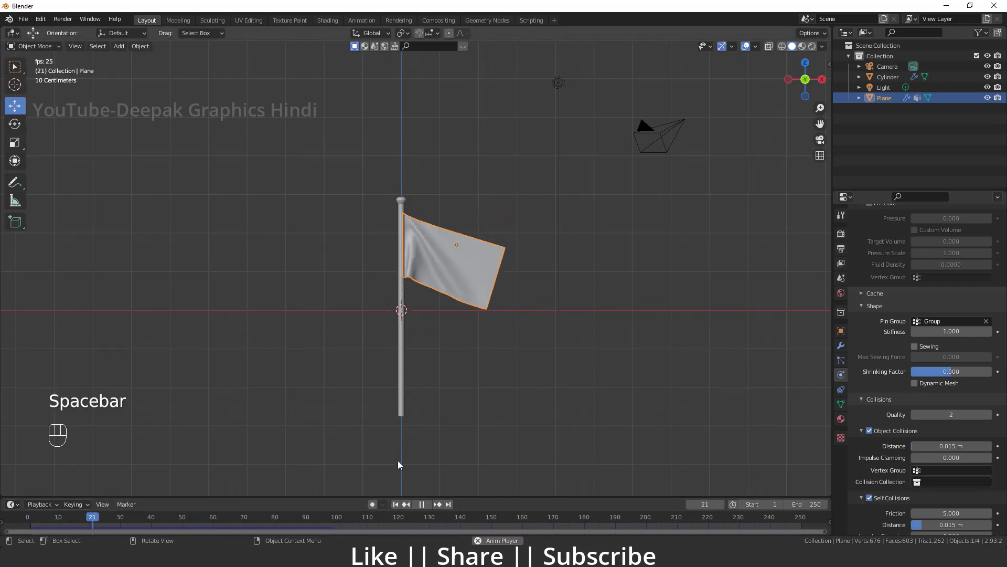
# Stop the cloth playback and jump the timeline back to frame 1
pyautogui.press('space')
pyautogui.click(399, 509)
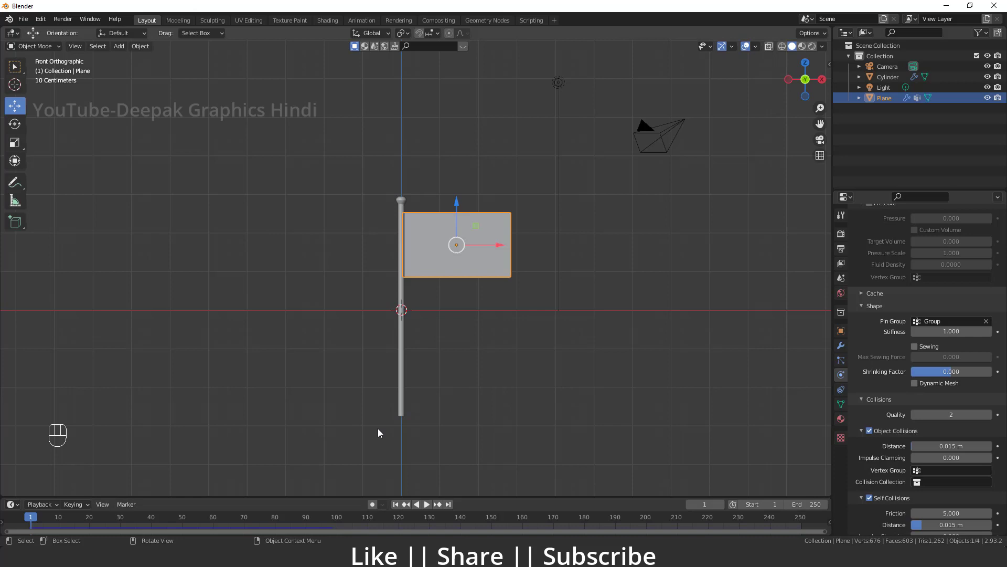
# Add a Wind force field via Shift+A and place it beside the pole
pyautogui.press('shift+a')
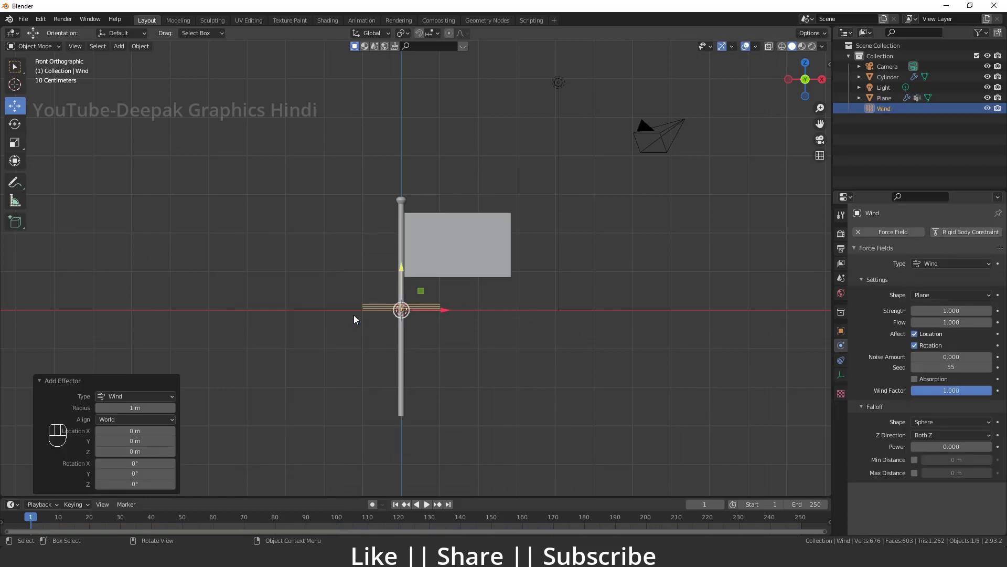
pyautogui.moveTo(455, 335); pyautogui.dragTo(471, 351)
pyautogui.moveTo(389, 295); pyautogui.dragTo(403, 291)
pyautogui.click(422, 333)
pyautogui.click(463, 323)
pyautogui.moveTo(282, 294); pyautogui.dragTo(288, 276)
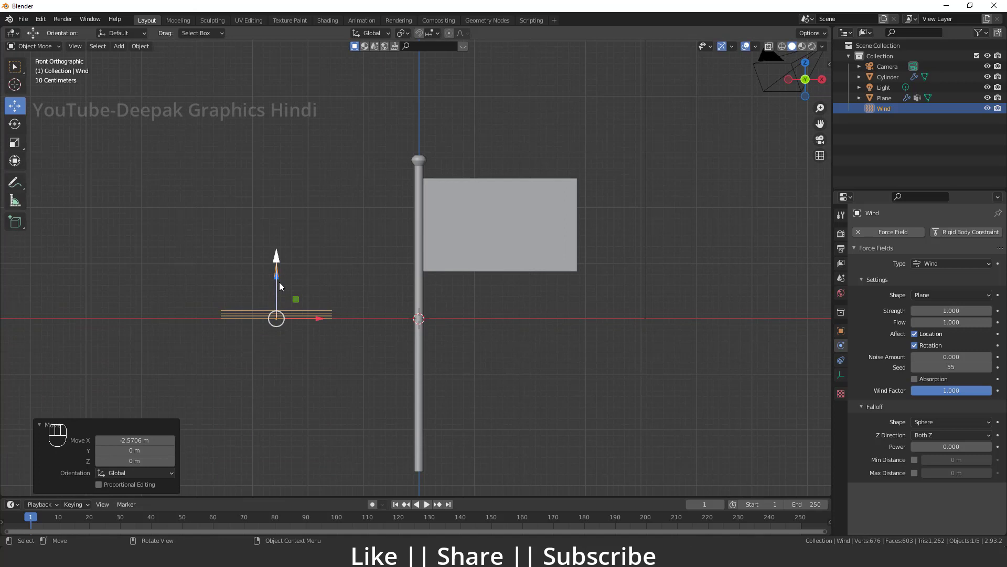
pyautogui.moveTo(283, 283); pyautogui.dragTo(278, 325)
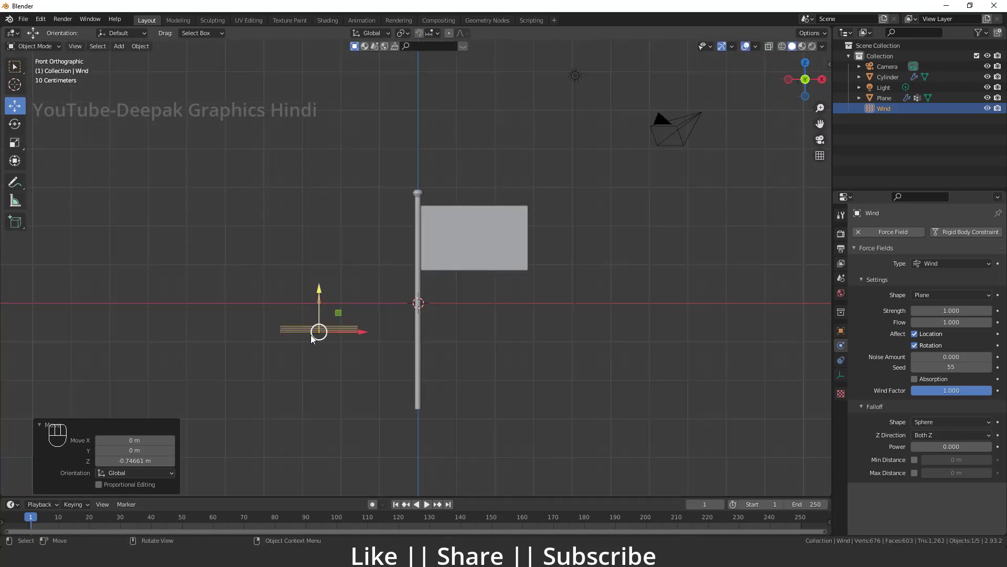
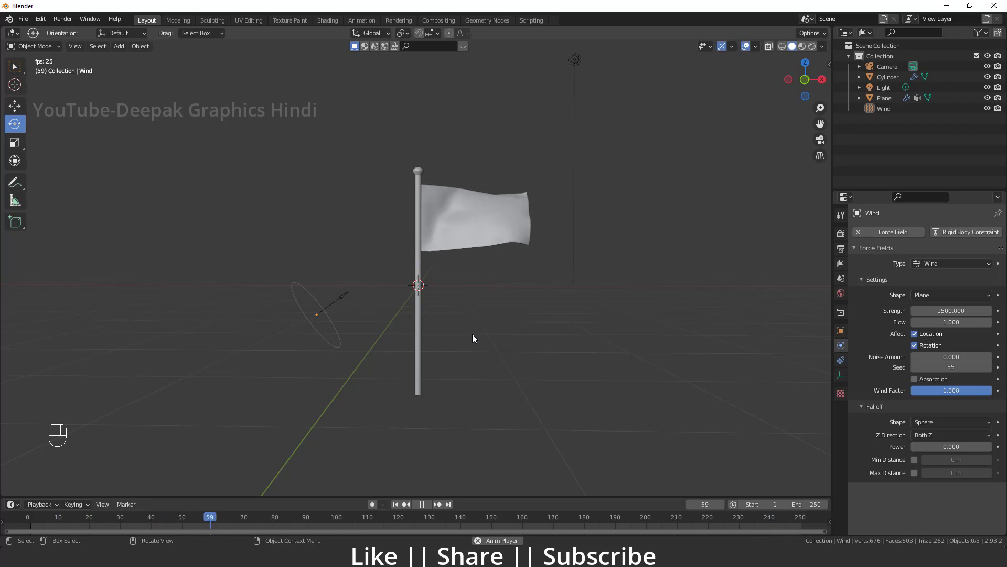
# Stop playback and add a Subdivision Surface modifier to the flag plane
pyautogui.press('space')
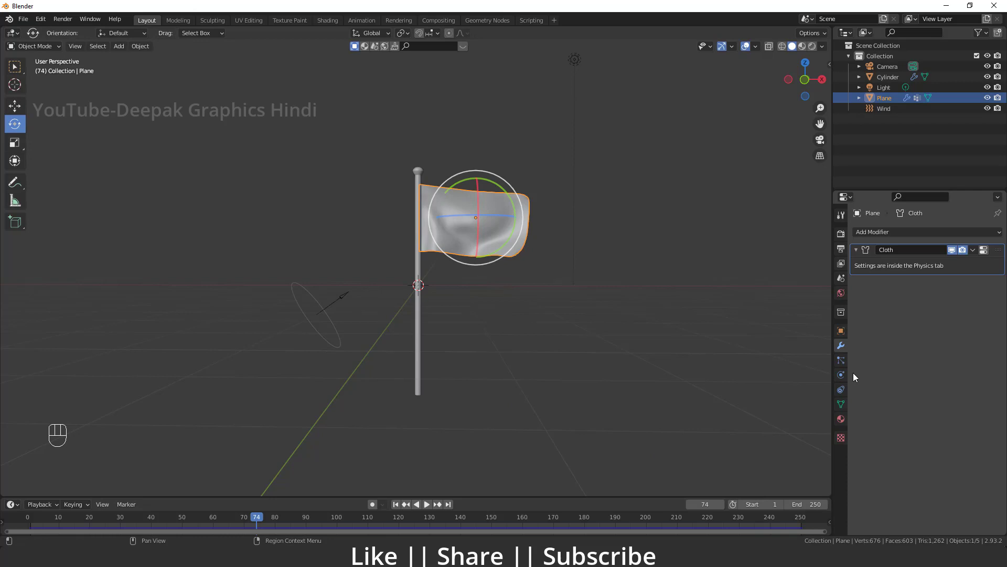
pyautogui.moveTo(905, 232); pyautogui.dragTo(820, 429)
pyautogui.moveTo(580, 384); pyautogui.dragTo(397, 504)
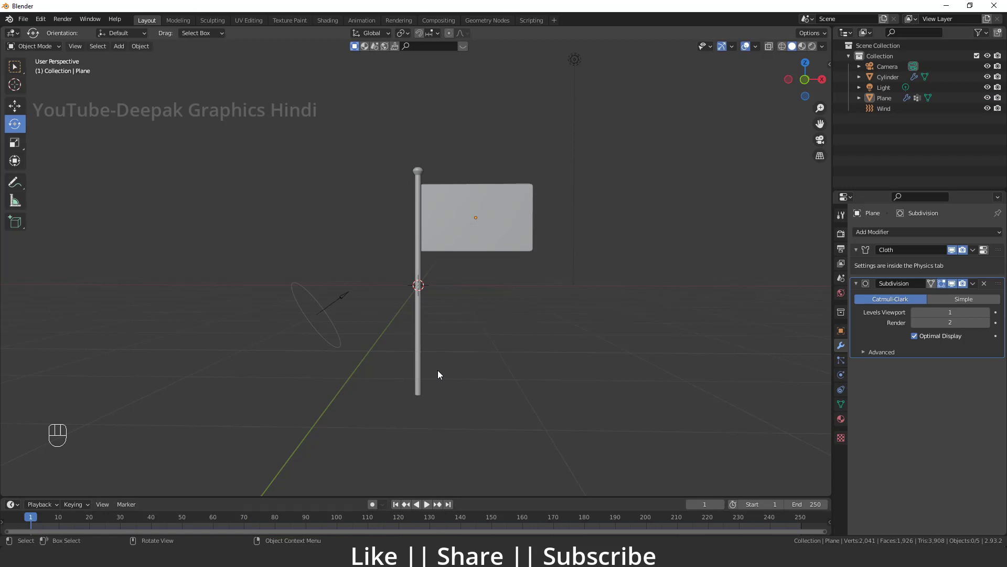
pyautogui.press('space')
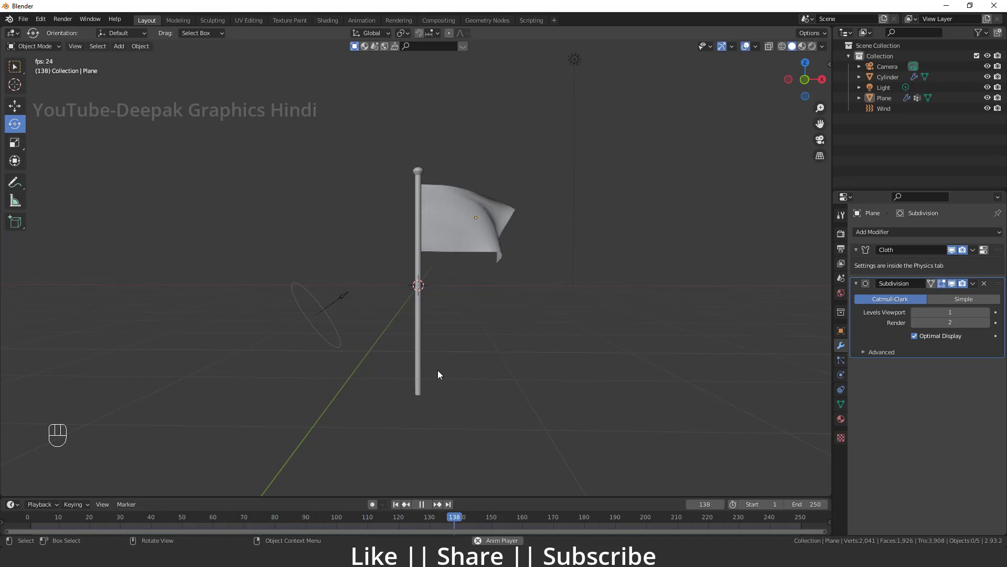
pyautogui.press('space')
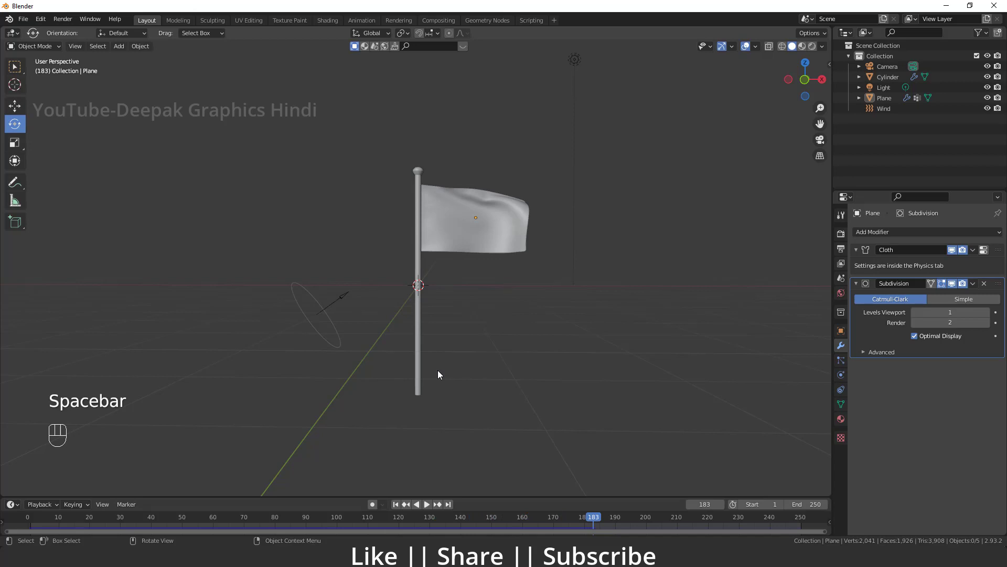
pyautogui.click(399, 509)
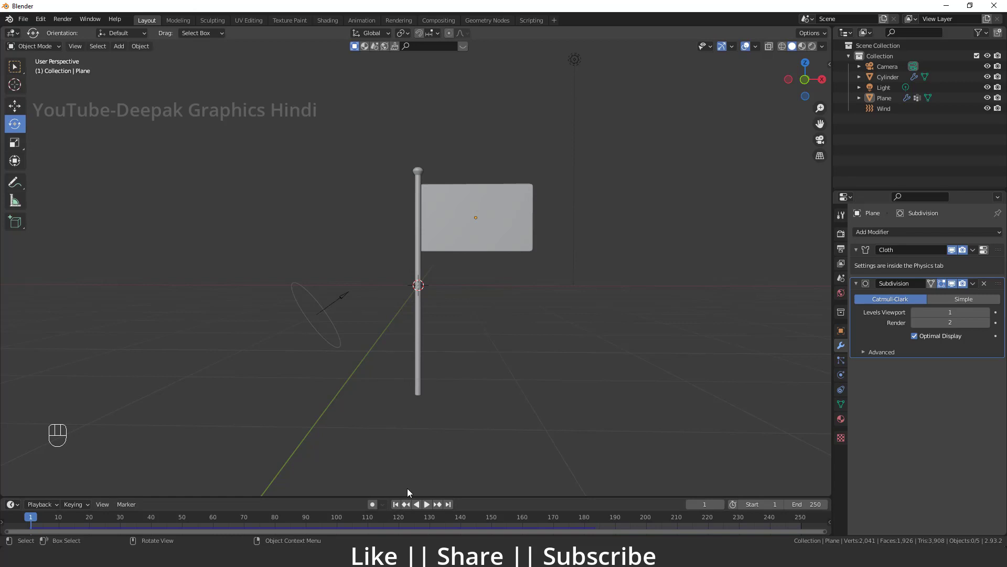
pyautogui.press('space')
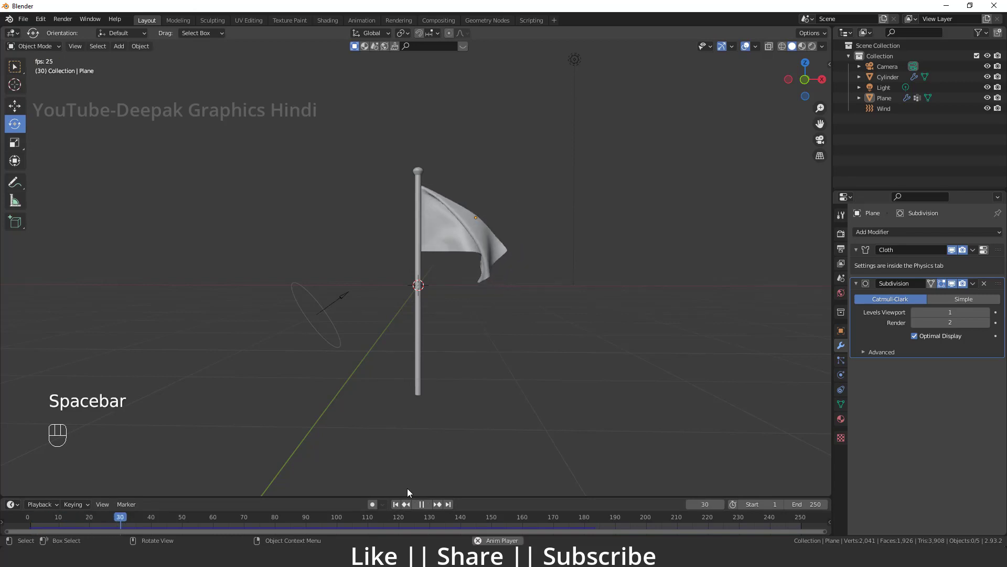
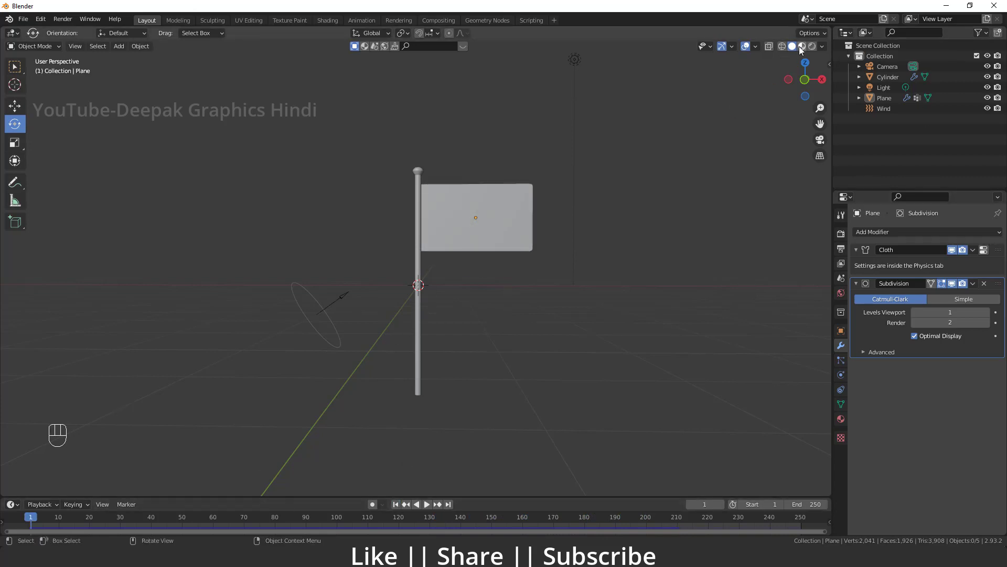
# Switch viewport shading, select the flag, then delete the Light from the scene
pyautogui.click(806, 50)
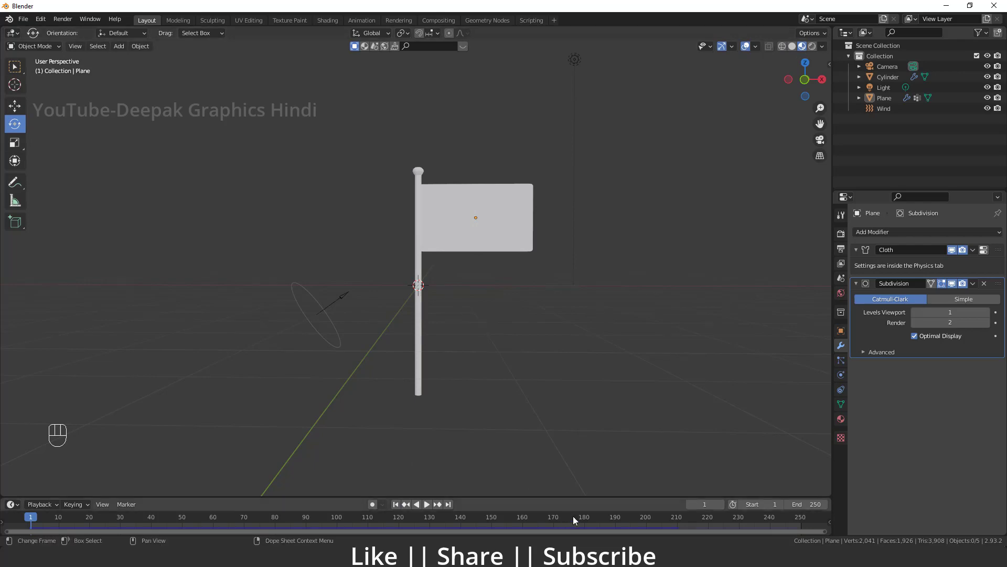
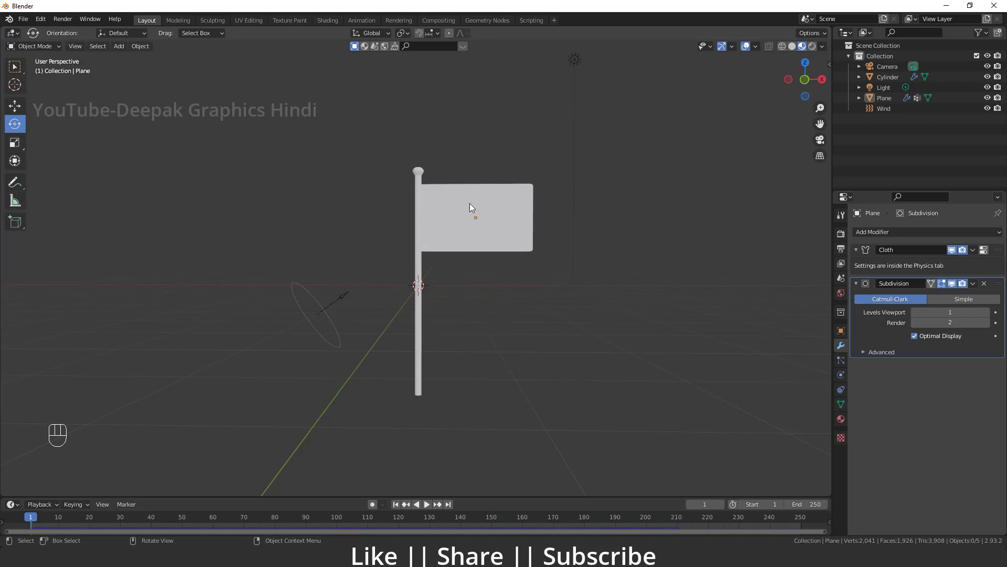
pyautogui.click(473, 206)
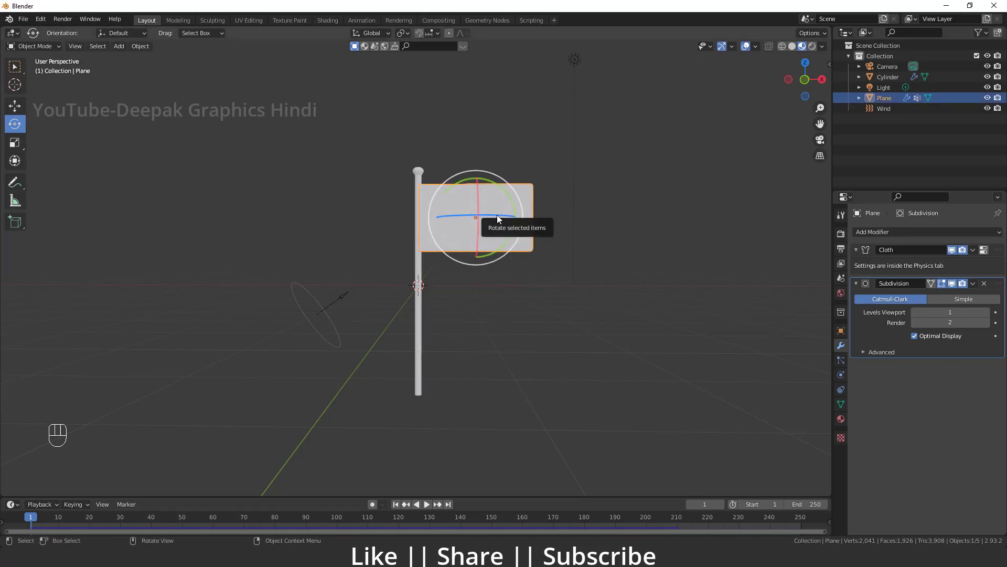
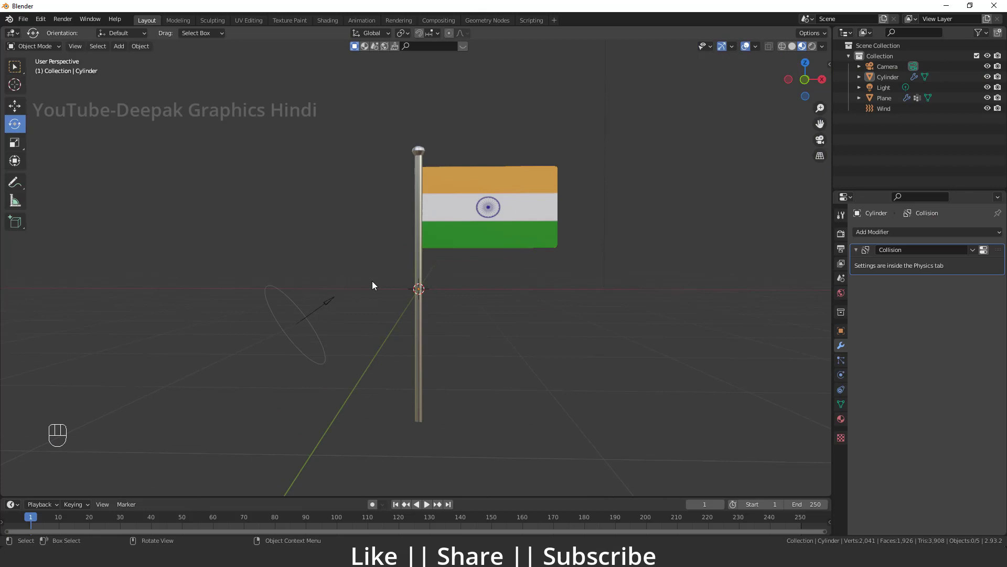
pyautogui.moveTo(397, 272); pyautogui.dragTo(365, 301)
pyautogui.middleClick(521, 189)
pyautogui.rightClick(563, 205)
pyautogui.press('Delete')
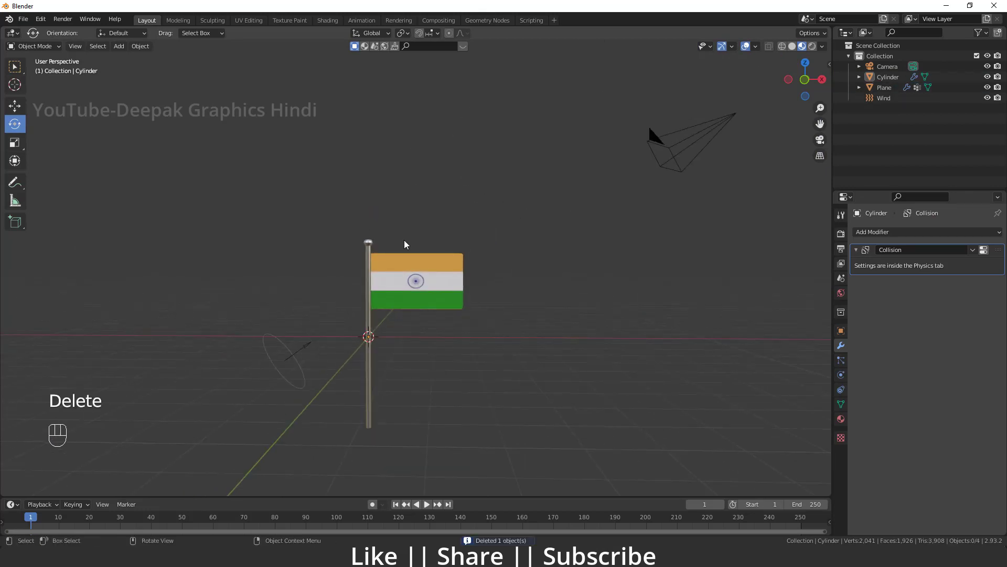
# Orbit around the flag and pole, then look through the scene camera
pyautogui.moveTo(400, 340); pyautogui.dragTo(431, 274)
pyautogui.moveTo(429, 292); pyautogui.dragTo(427, 298)
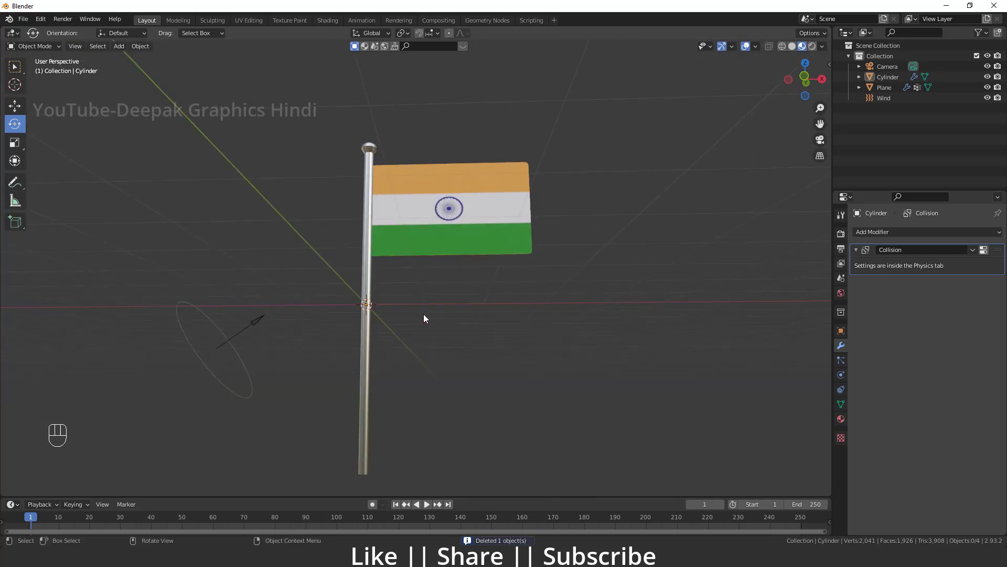
pyautogui.moveTo(434, 308); pyautogui.dragTo(433, 318)
pyautogui.moveTo(430, 324); pyautogui.dragTo(438, 300)
pyautogui.moveTo(438, 320); pyautogui.dragTo(438, 307)
pyautogui.middleClick(444, 311)
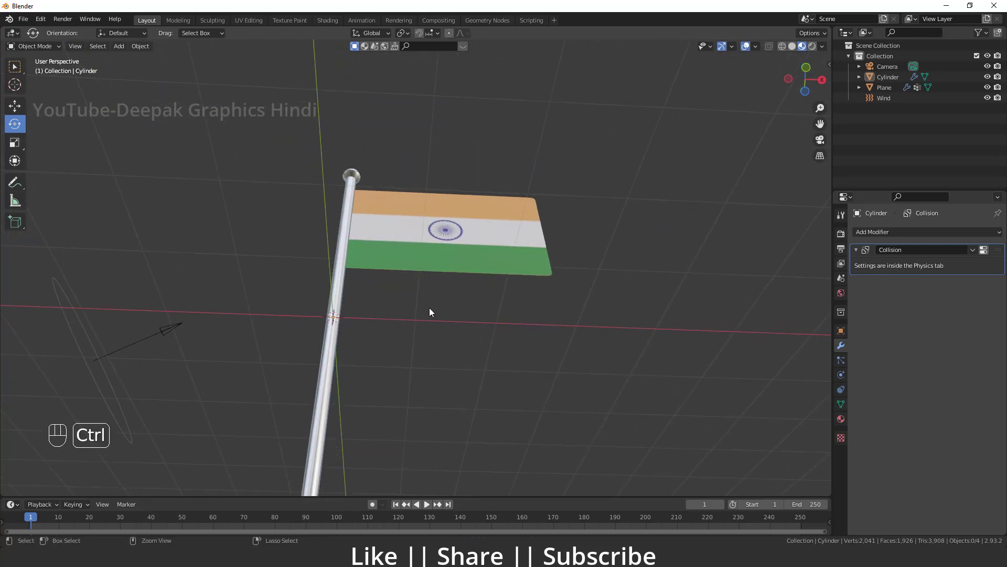
pyautogui.press('ctrl+alt+KP_0')
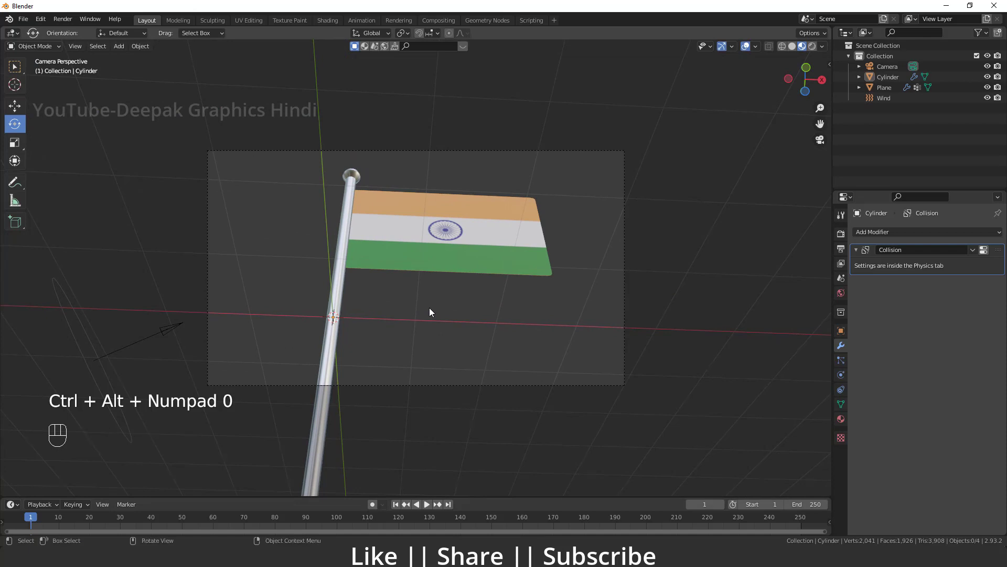
# Lock the camera to the view, reframe the flag and pole top, then release the lock
pyautogui.press('n')
pyautogui.rightClick(825, 115)
pyautogui.rightClick(766, 196)
pyautogui.moveTo(543, 261); pyautogui.dragTo(525, 299)
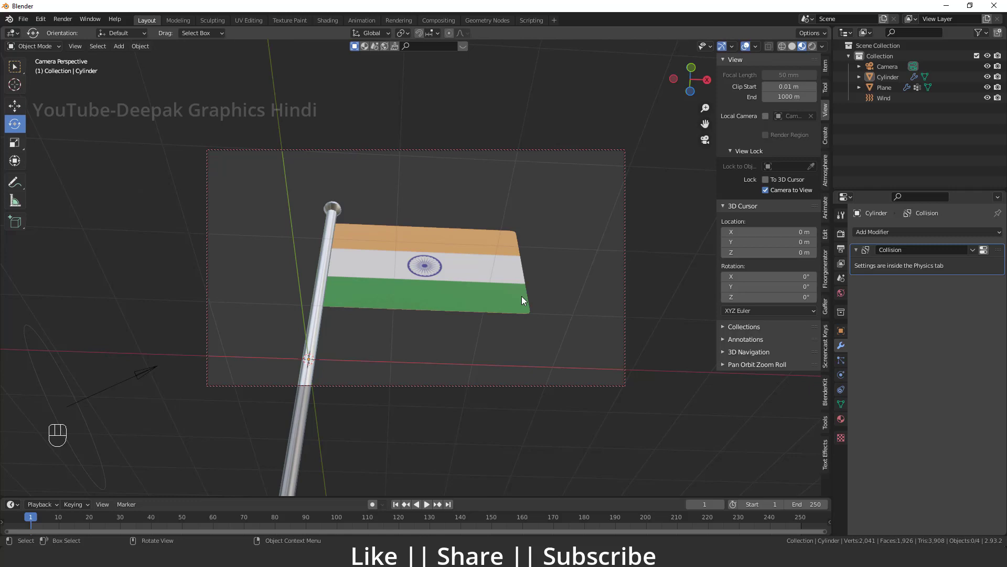
pyautogui.moveTo(508, 314); pyautogui.dragTo(508, 324)
pyautogui.click(505, 321)
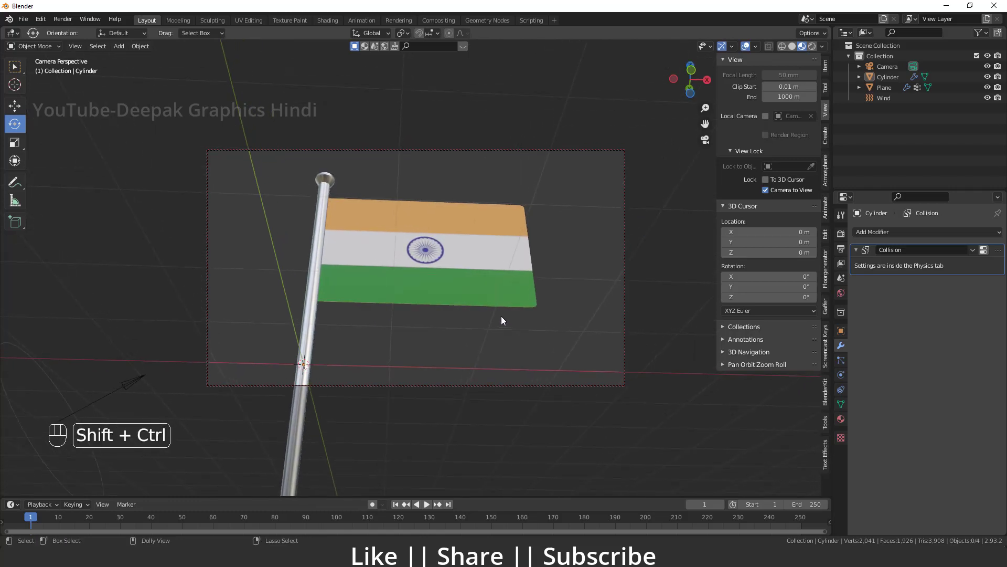
pyautogui.click(506, 318)
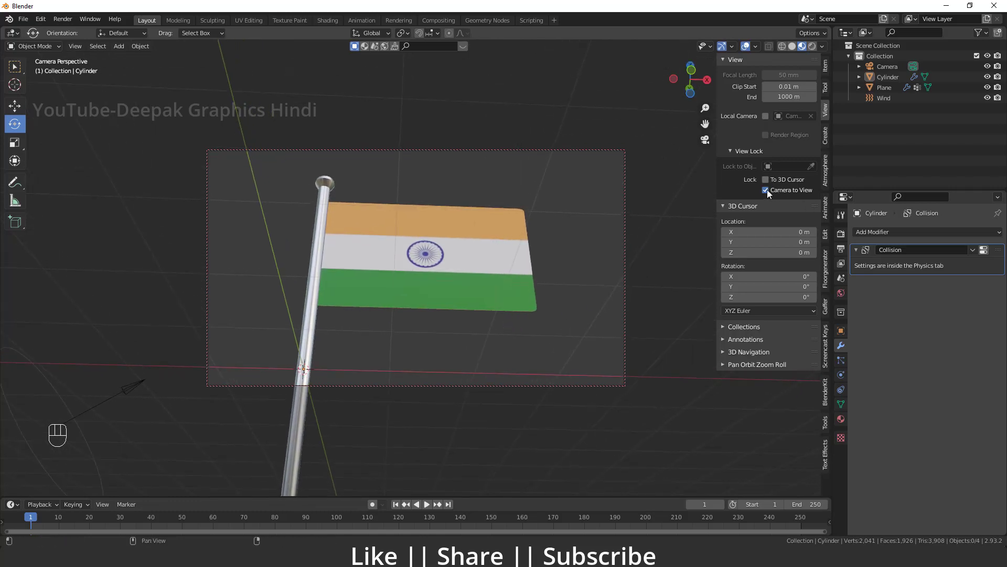
pyautogui.click(769, 191)
pyautogui.click(749, 48)
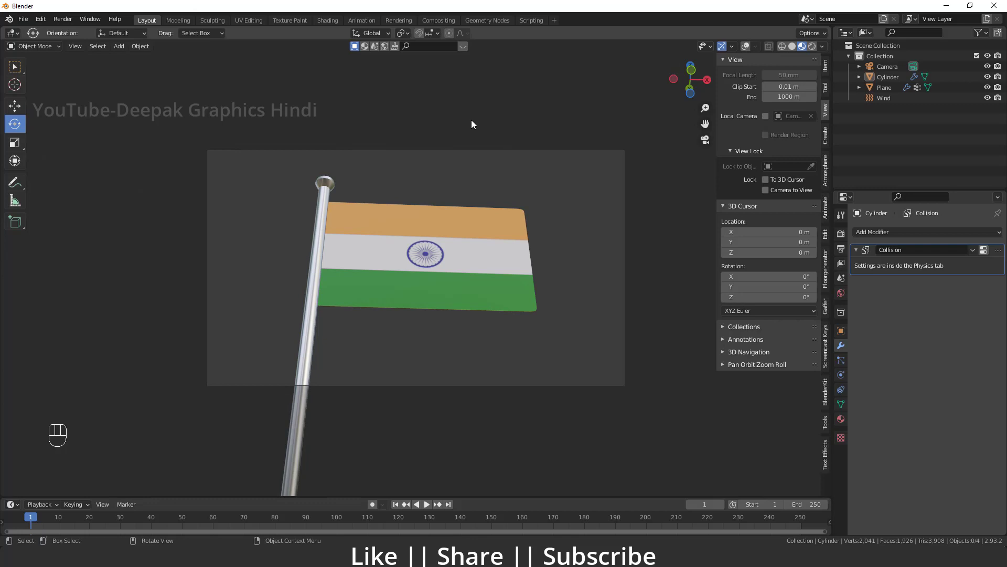
# Play the waving-flag animation through the camera and stop it again
pyautogui.press('space')
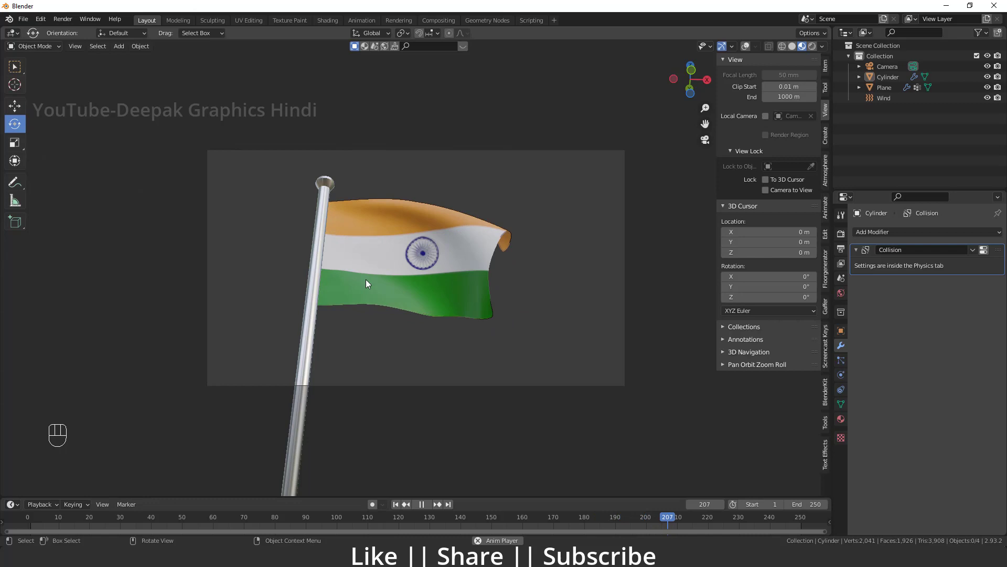
pyautogui.press('space')
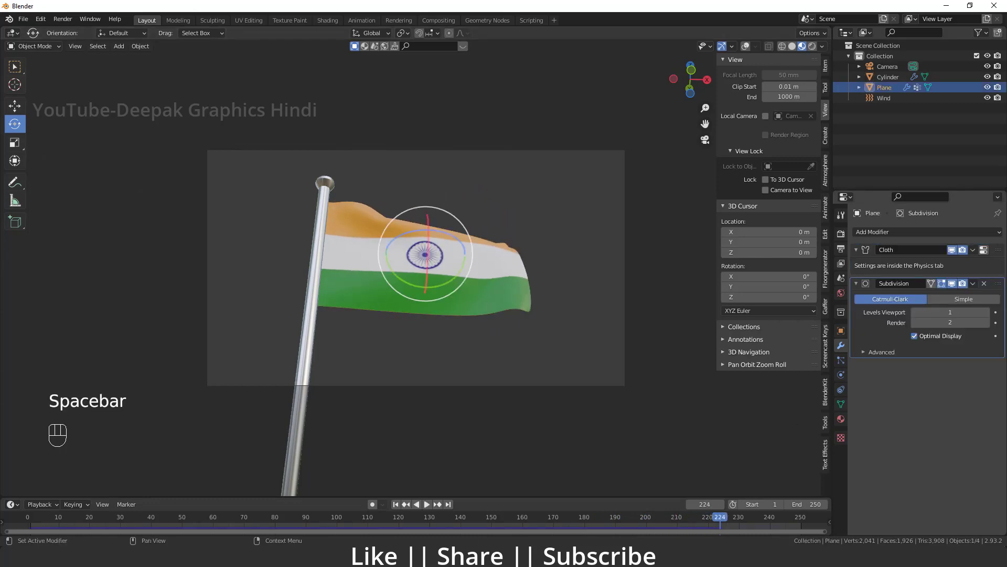
# Set flag roughness 0.846 and specular 0.478, preview playback, return to frame 1
pyautogui.click(849, 424)
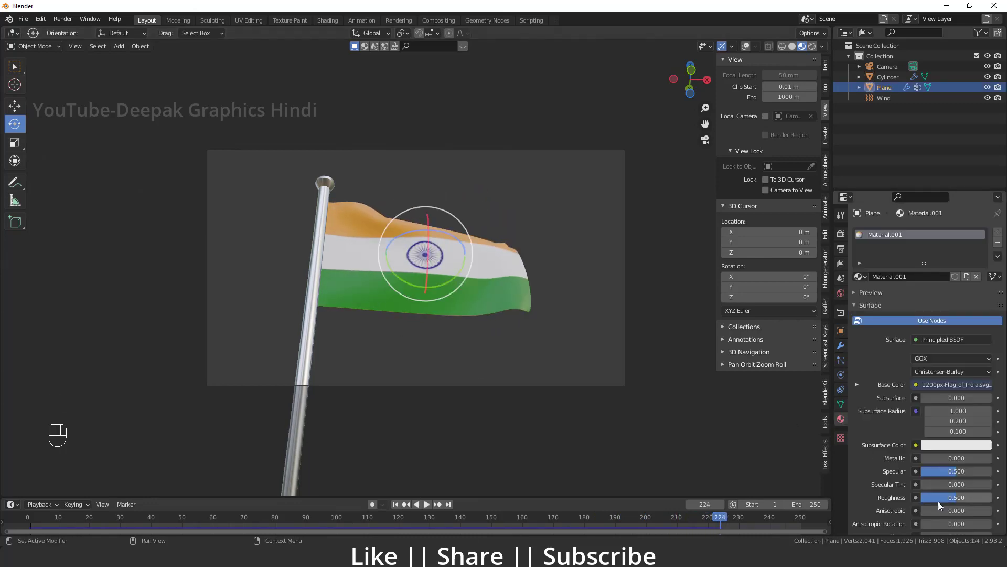
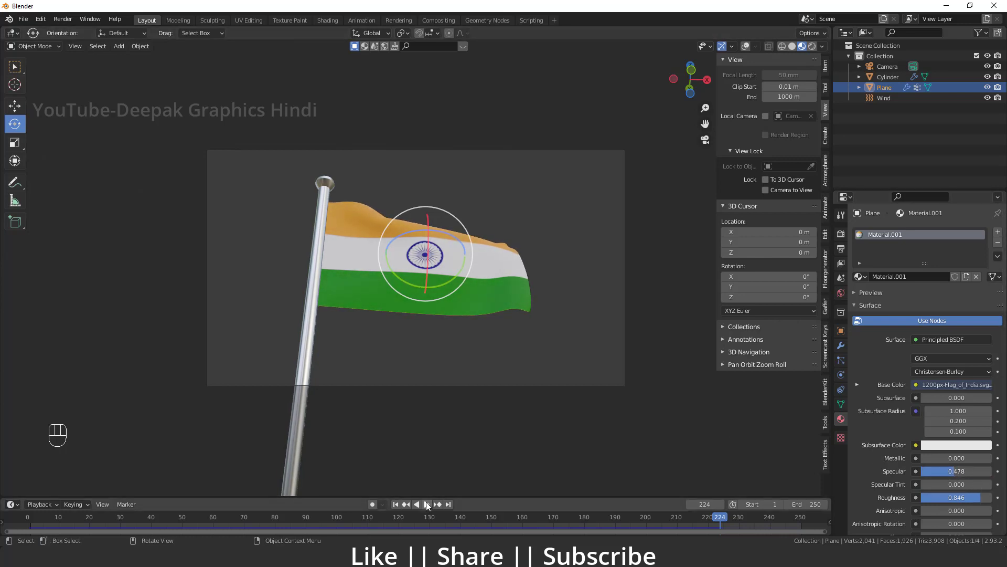
pyautogui.click(397, 508)
pyautogui.press('space')
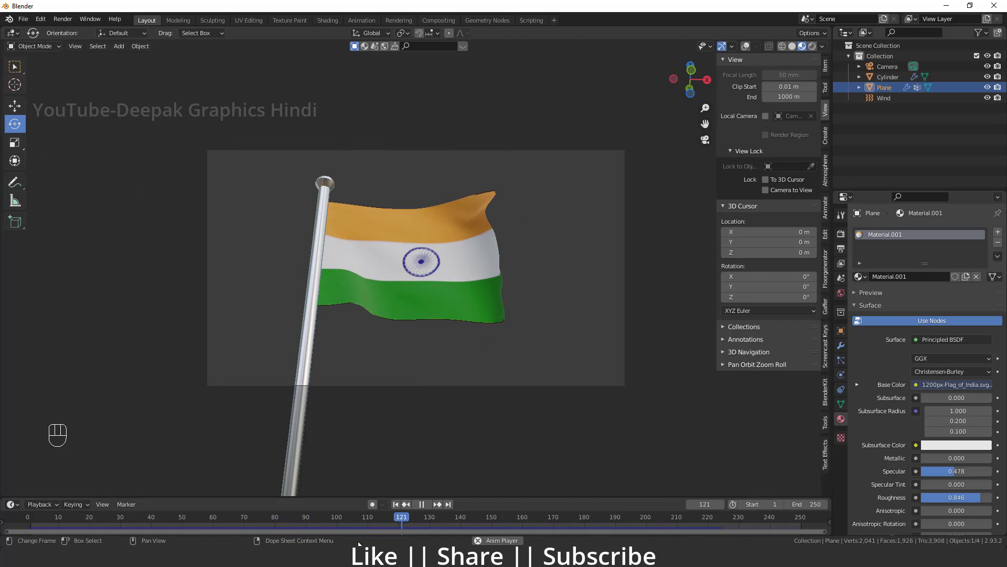
pyautogui.press('space')
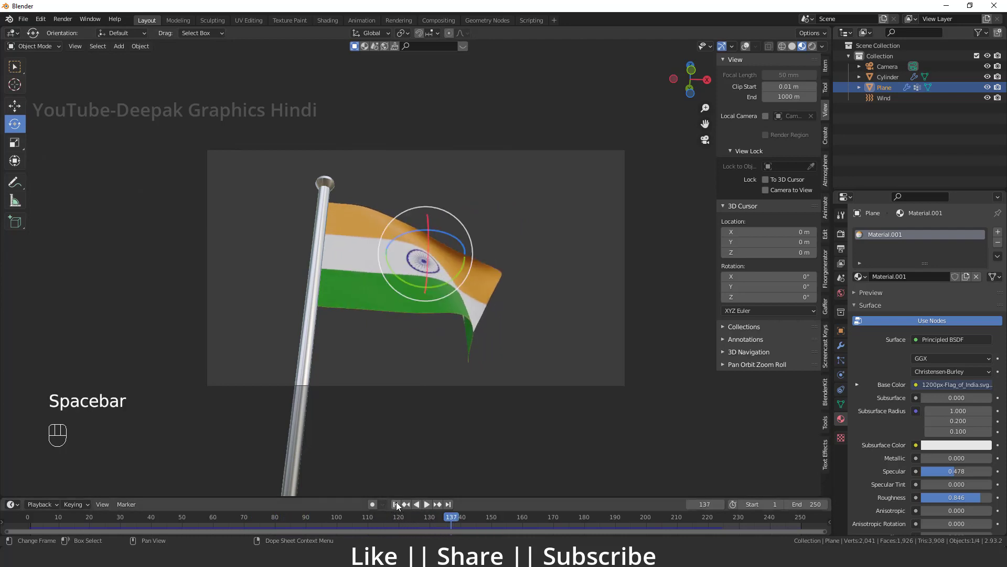
pyautogui.click(396, 506)
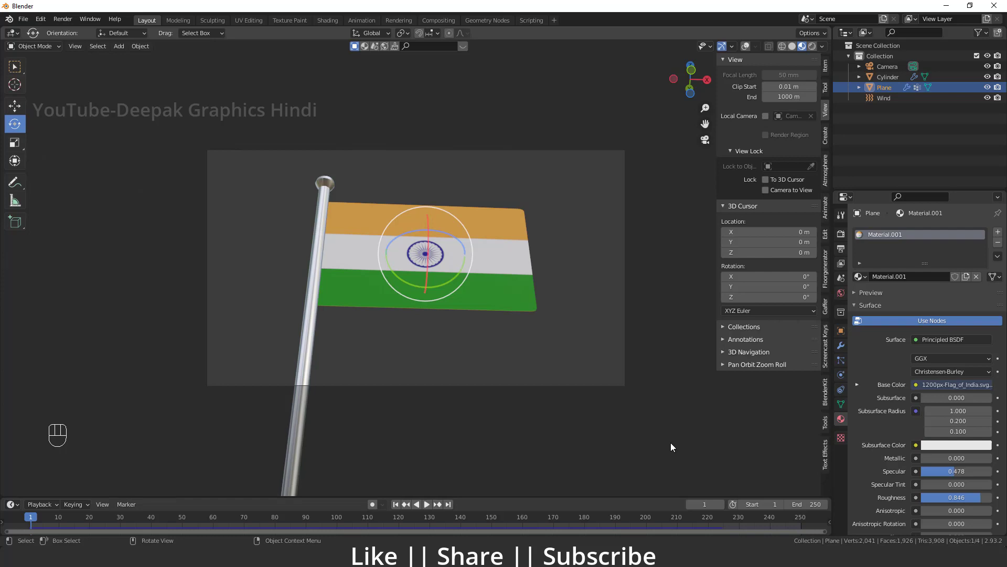
# In World Properties try an Environment Texture, undo it, and switch to Rendered shading
pyautogui.click(846, 292)
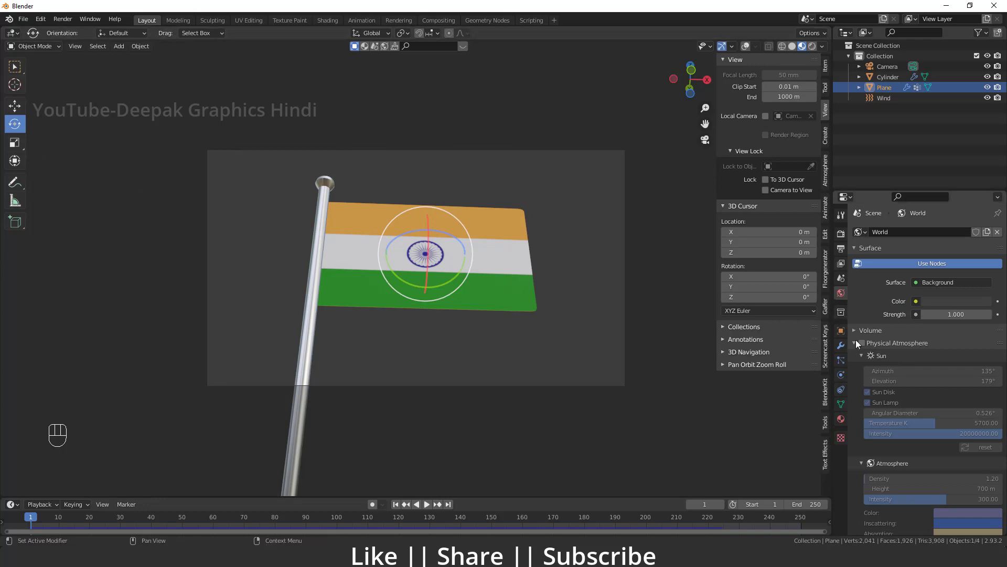
pyautogui.click(857, 345)
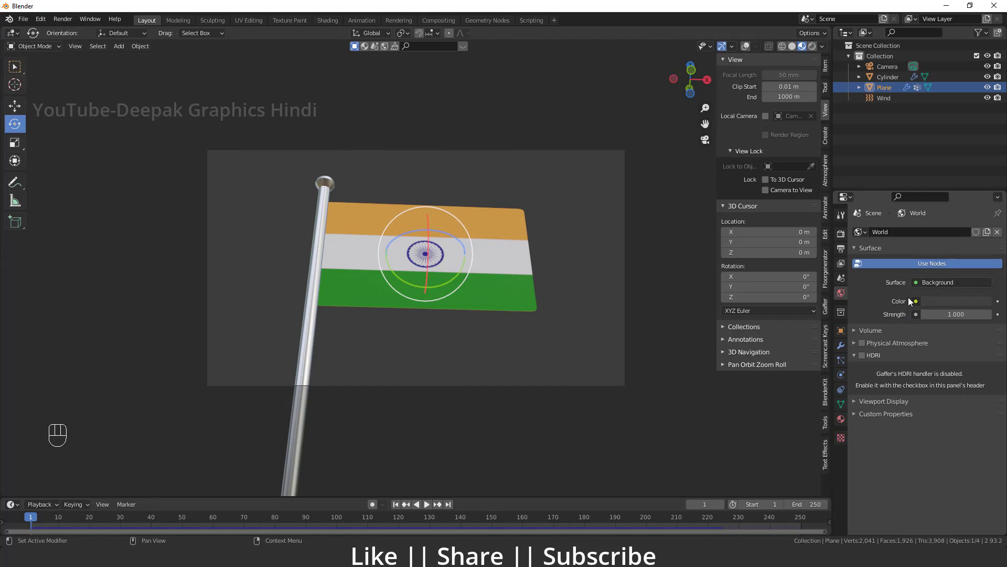
pyautogui.moveTo(916, 306); pyautogui.dragTo(722, 353)
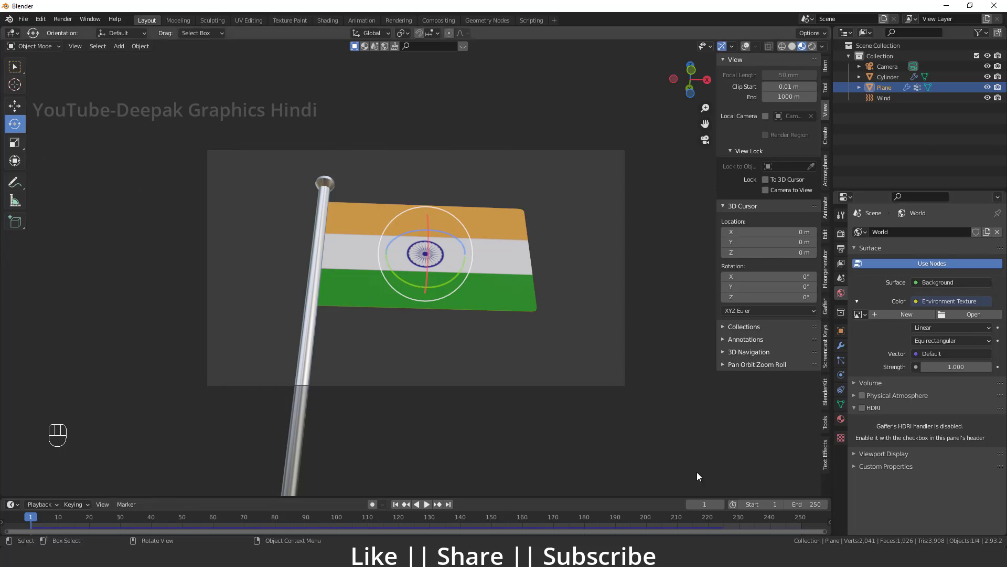
pyautogui.press('ctrl+z')
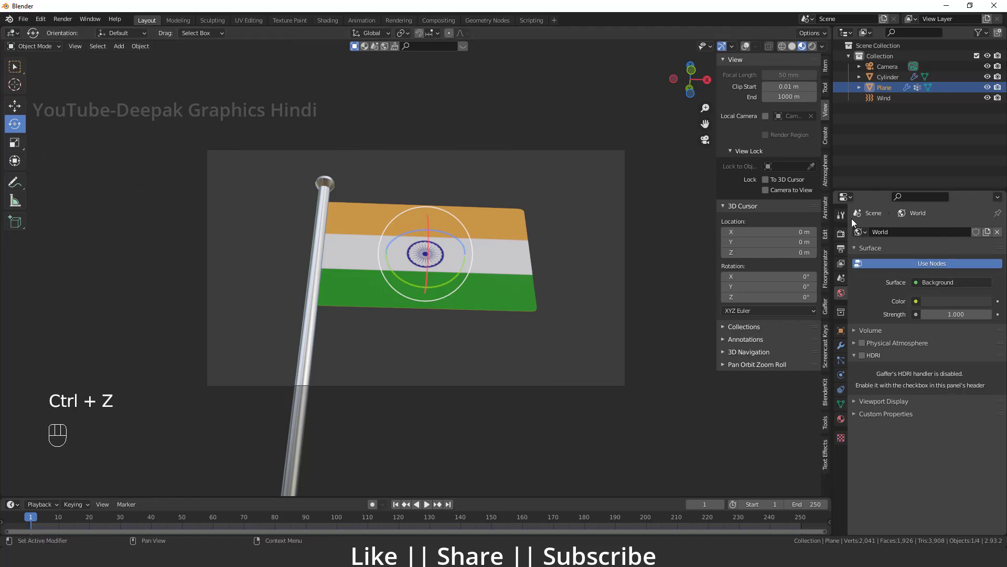
pyautogui.click(815, 49)
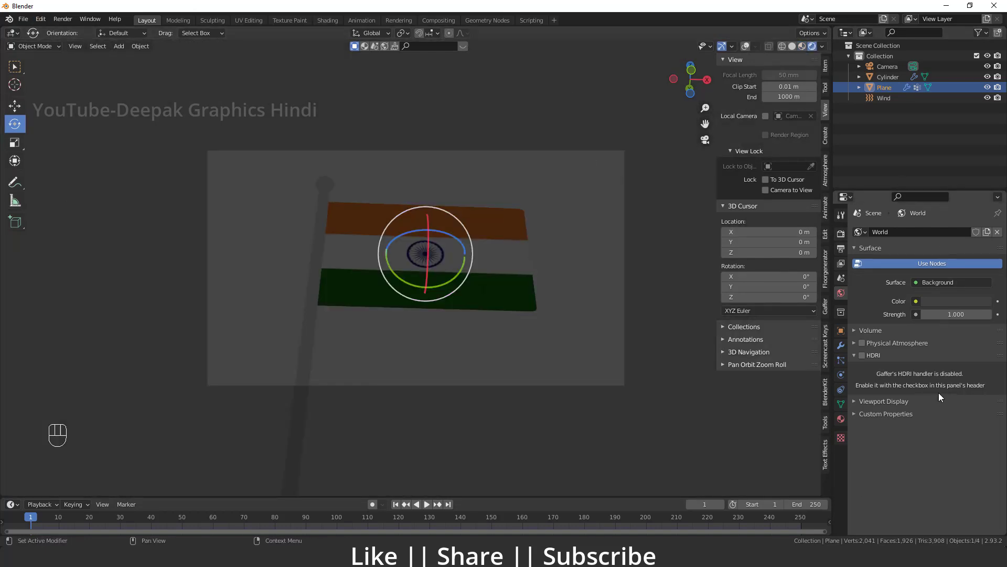
# Enable Gaffer HDRI and pick the approaching_storm_1k.hdr cloudy sky backdrop
pyautogui.click(864, 360)
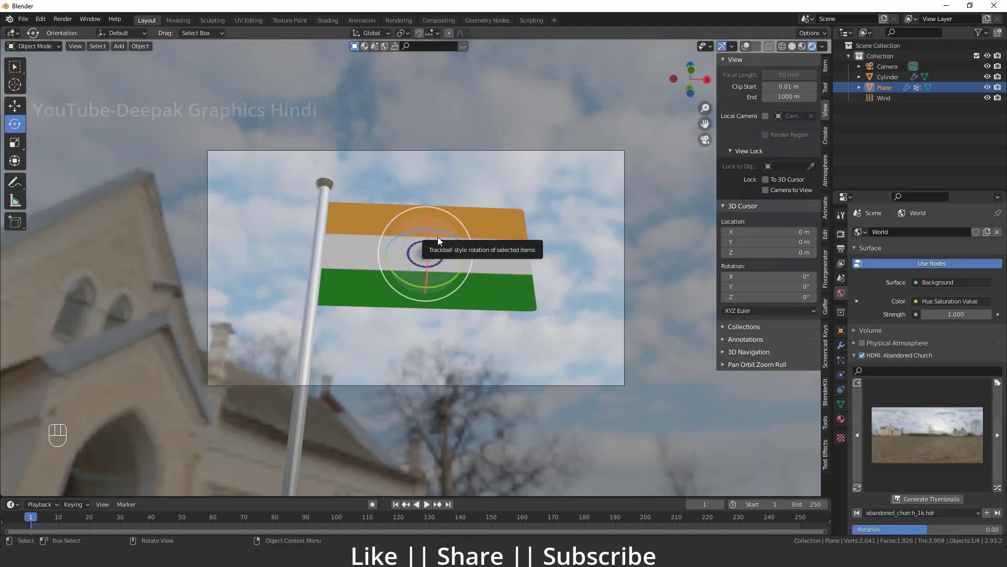
pyautogui.moveTo(947, 455); pyautogui.dragTo(775, 357)
pyautogui.moveTo(894, 399); pyautogui.dragTo(599, 101)
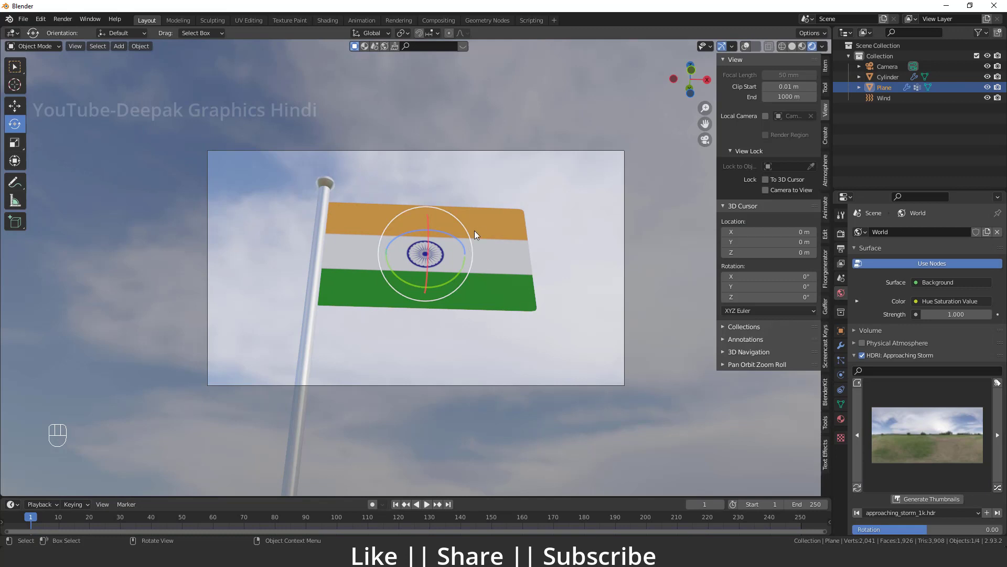
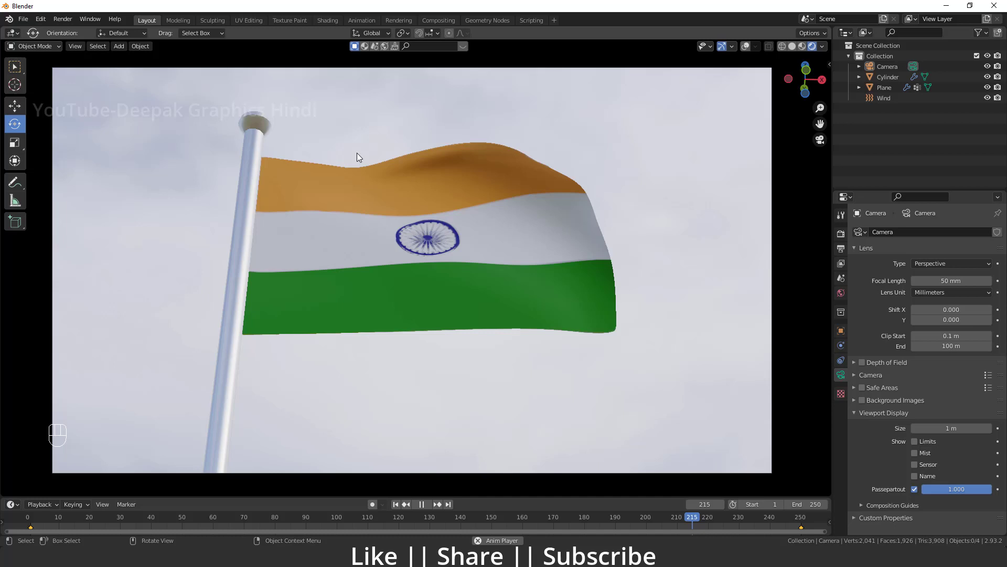
# Restart playback from frame 1 to review the flag waving against the cloudy sky
pyautogui.press('space')
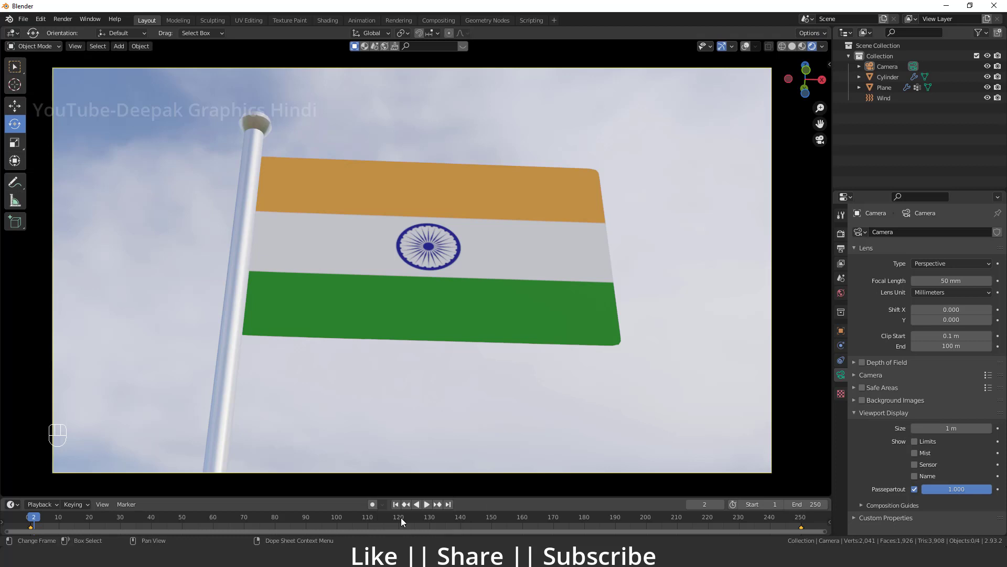
pyautogui.click(397, 507)
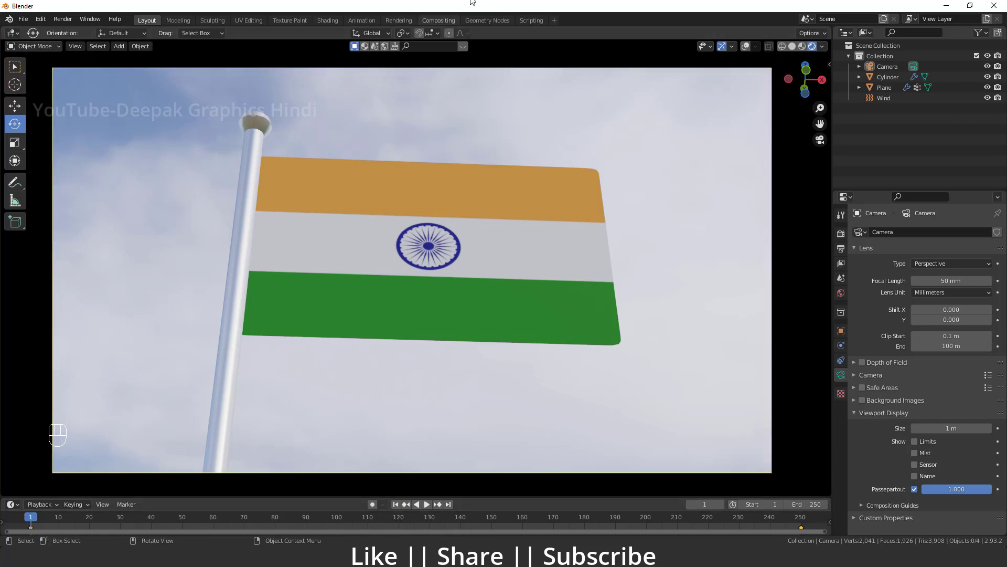
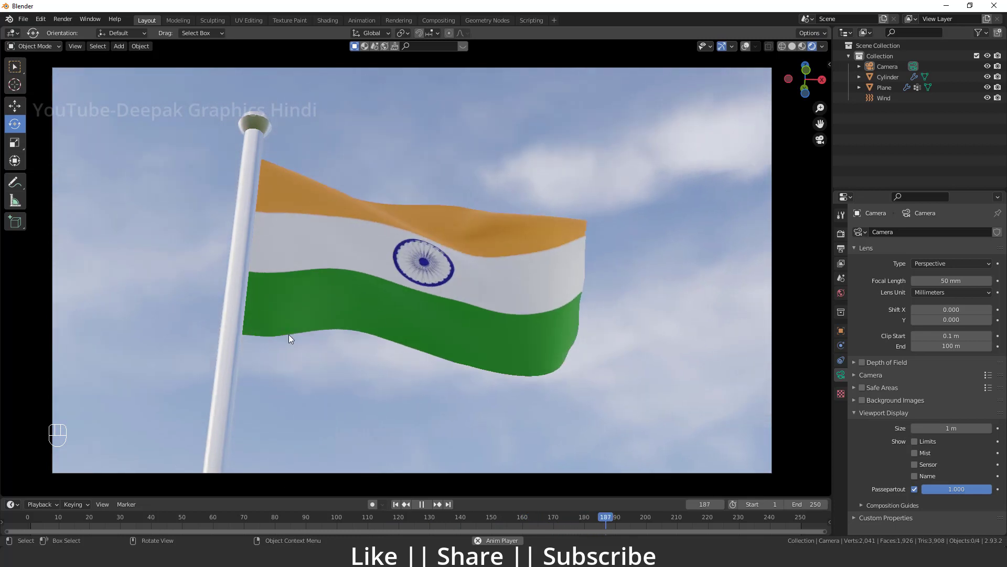
pyautogui.press('space')
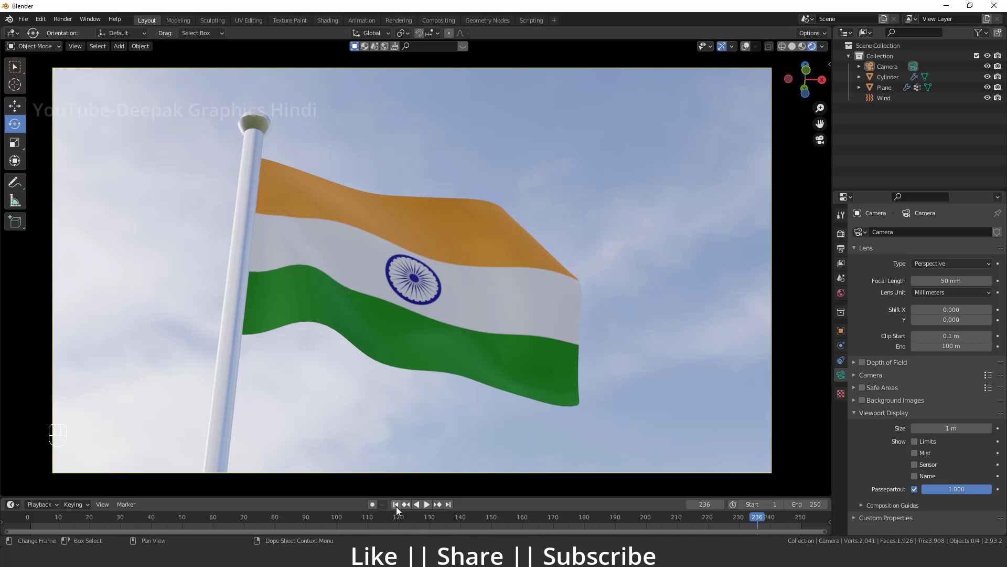
pyautogui.click(400, 507)
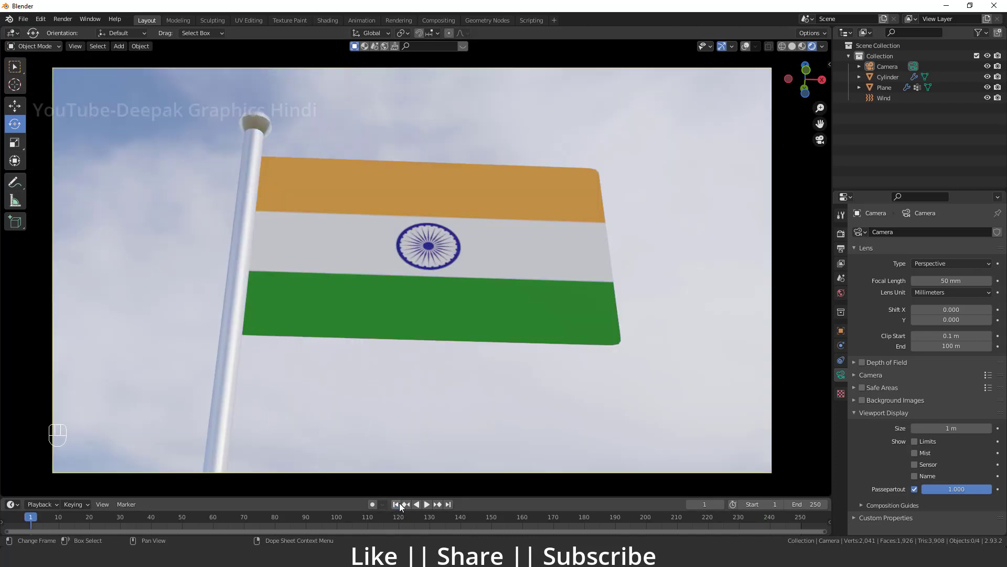
pyautogui.press('space')
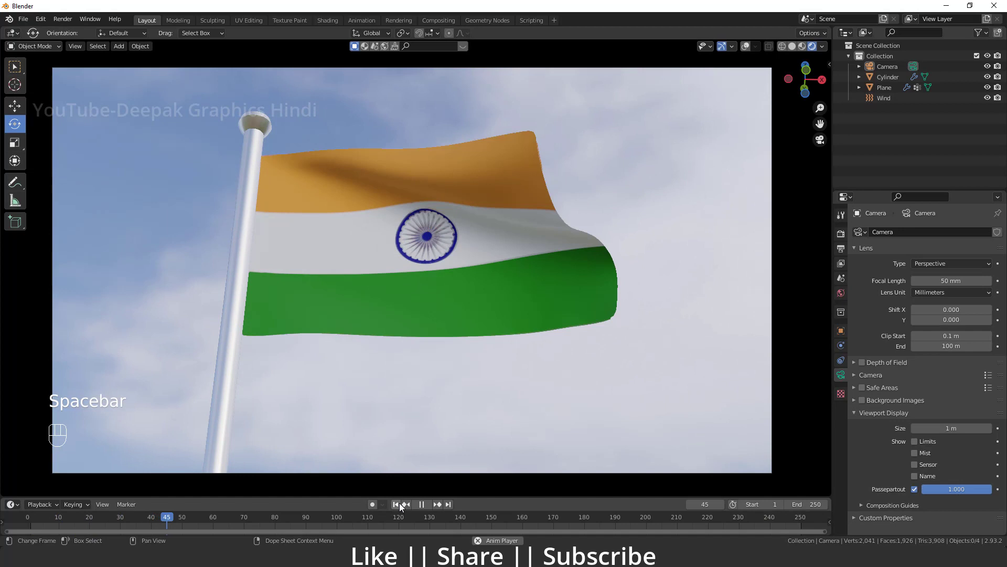